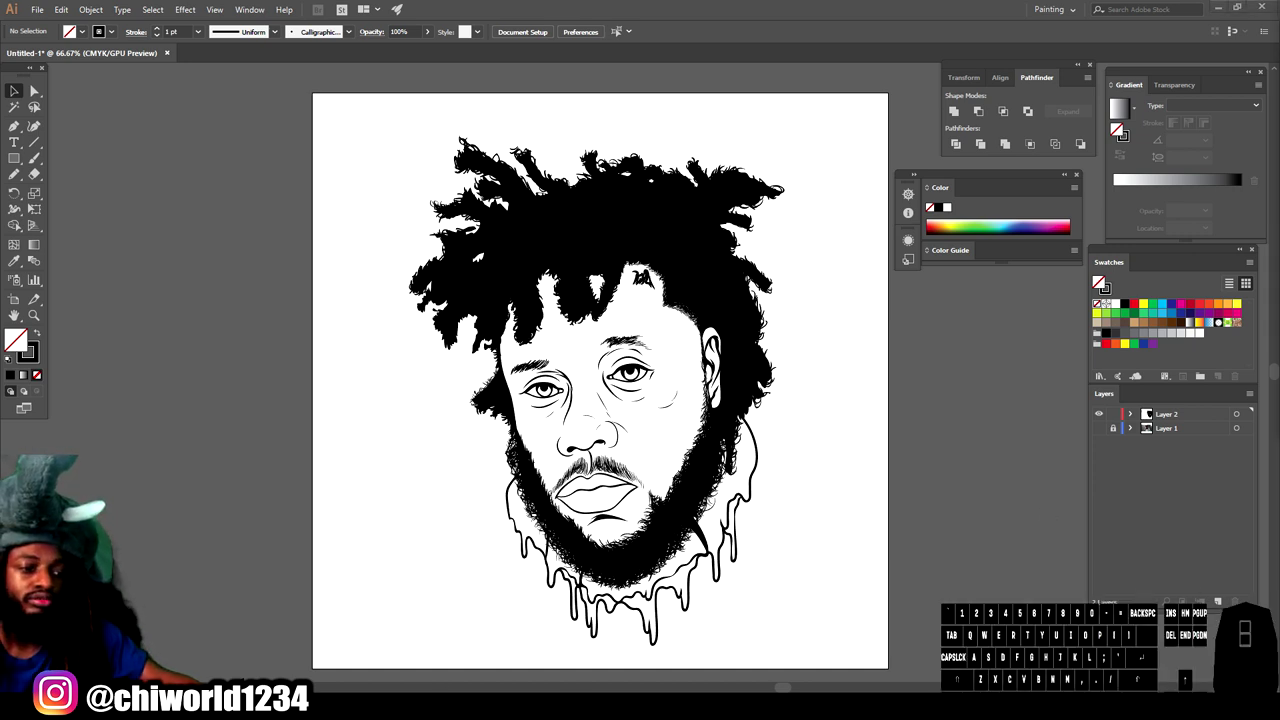
Step: Select the whole line-art portrait and run Object > Expand Appearance on it
{"action": "left_click_drag", "start_coordinate": [1172, 259], "coordinate": [1163, 189]}
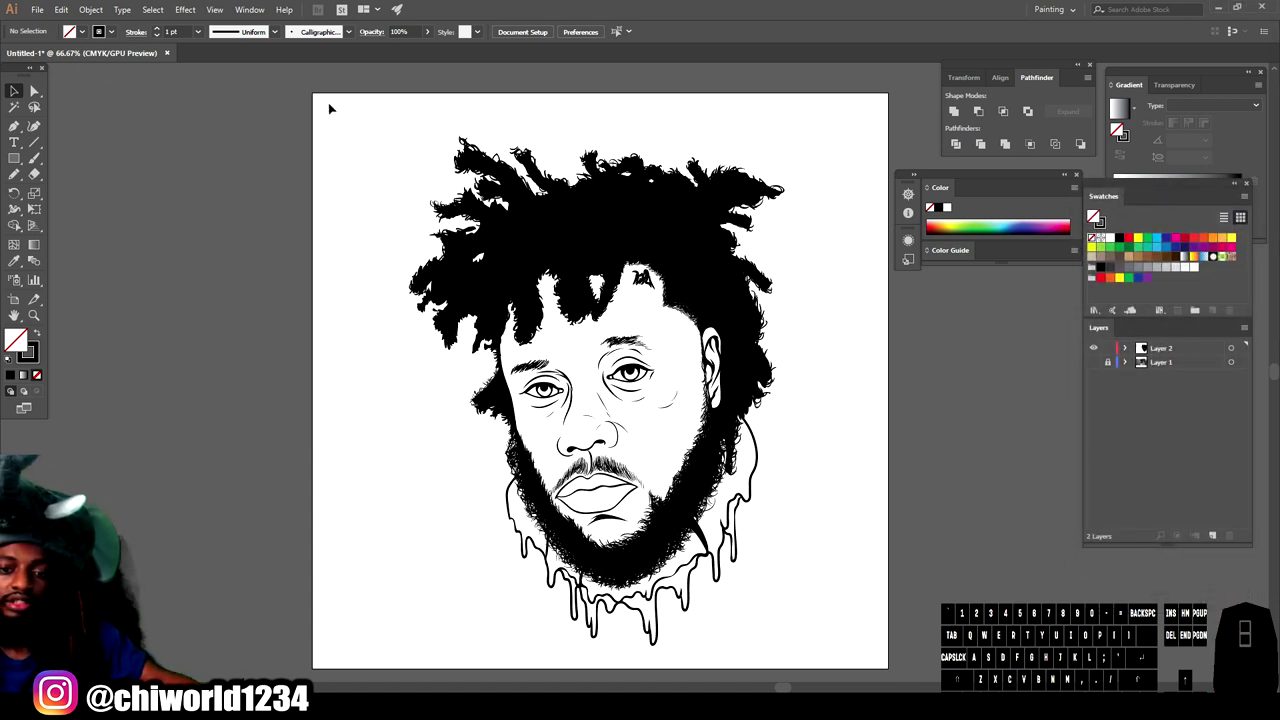
{"action": "left_click", "coordinate": [1094, 214]}
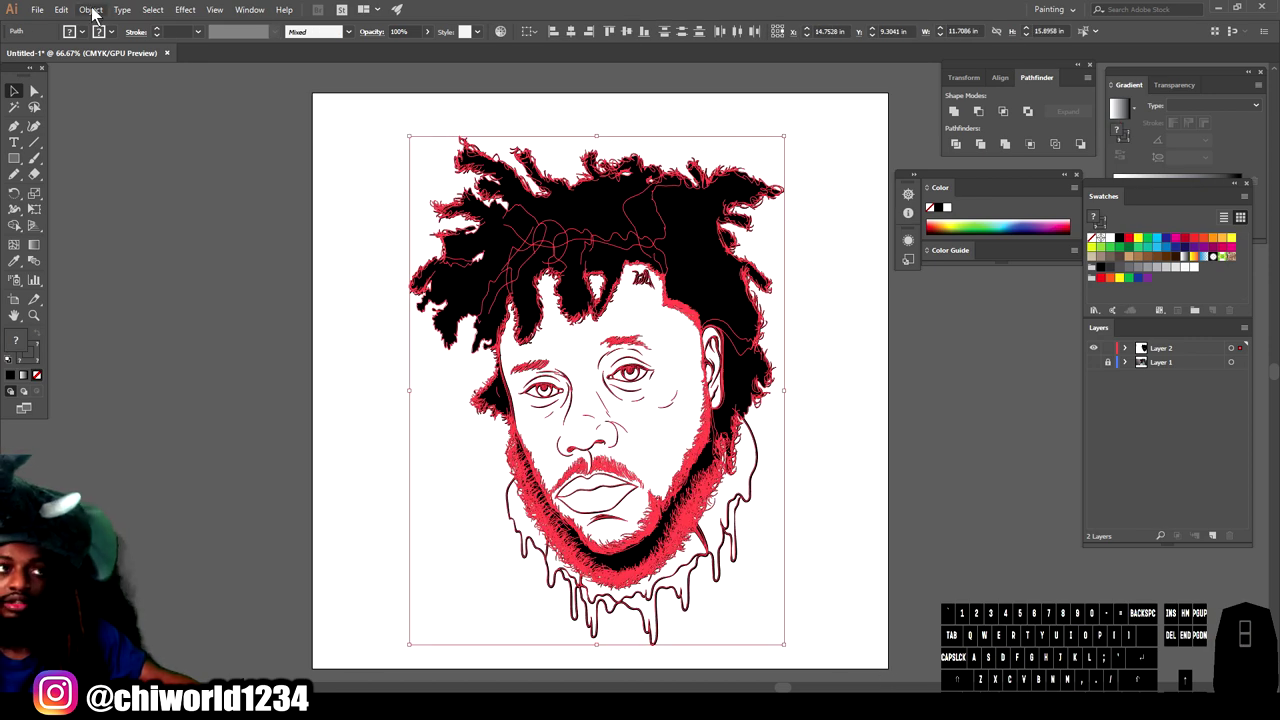
{"action": "left_click", "coordinate": [96, 13]}
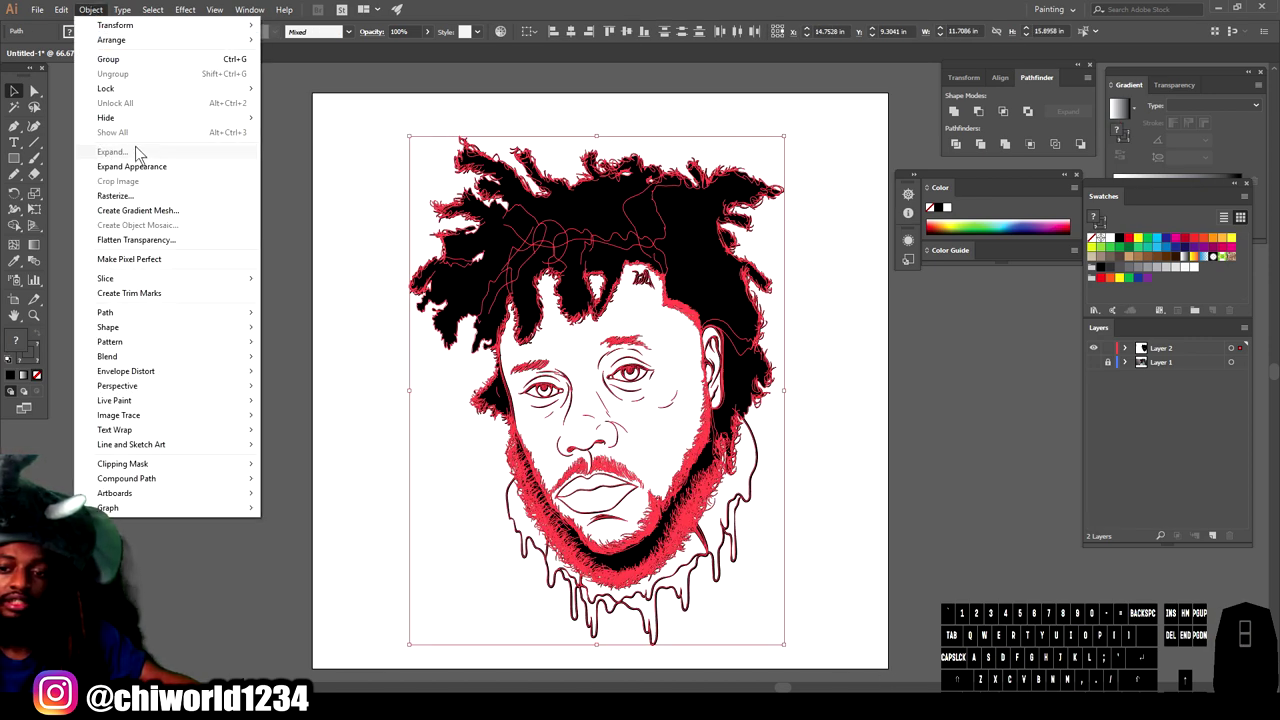
{"action": "left_click", "coordinate": [143, 168]}
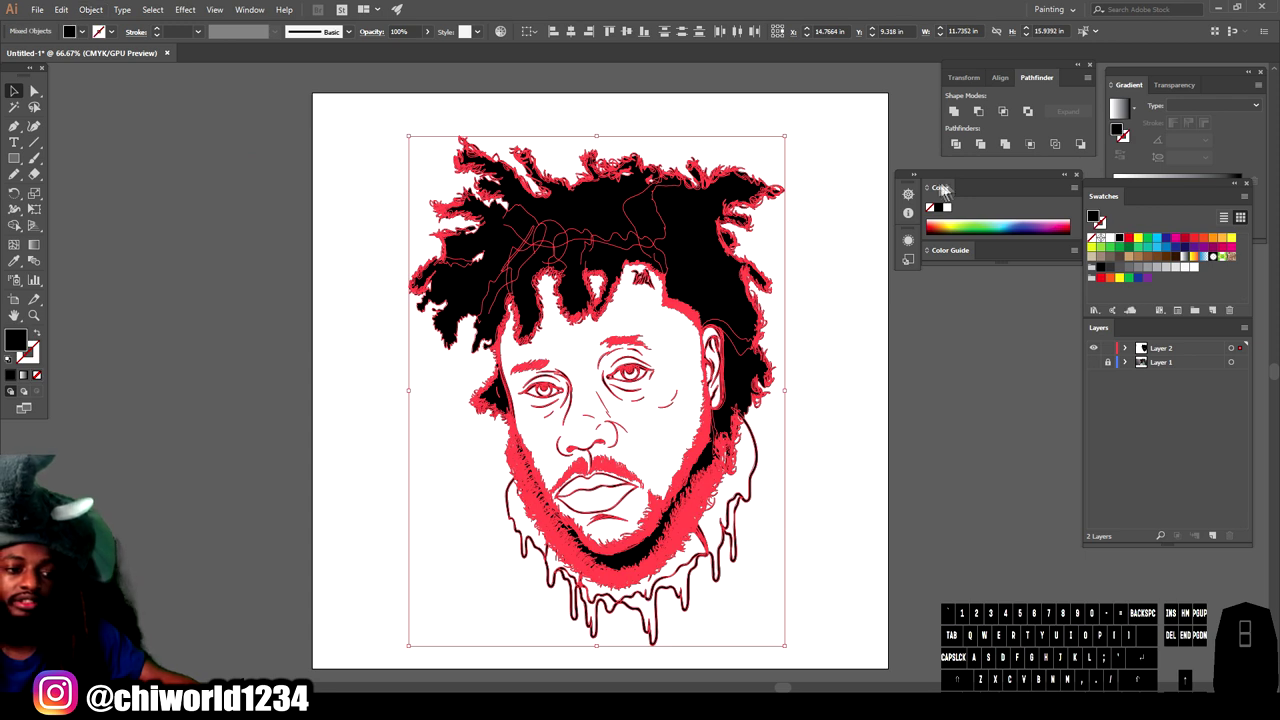
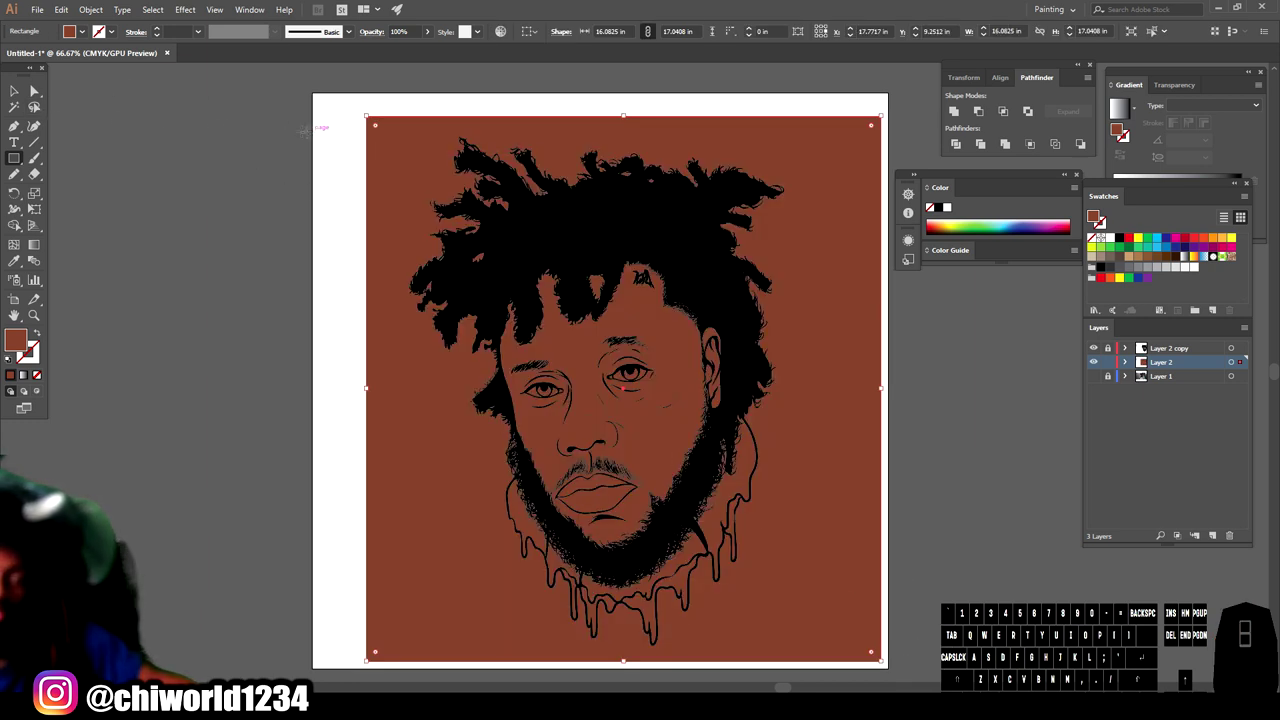
Step: Draw a brown rectangle over the artboard and change its stacking order behind the line art
{"action": "left_click", "coordinate": [23, 95]}
{"action": "left_click", "coordinate": [417, 189]}
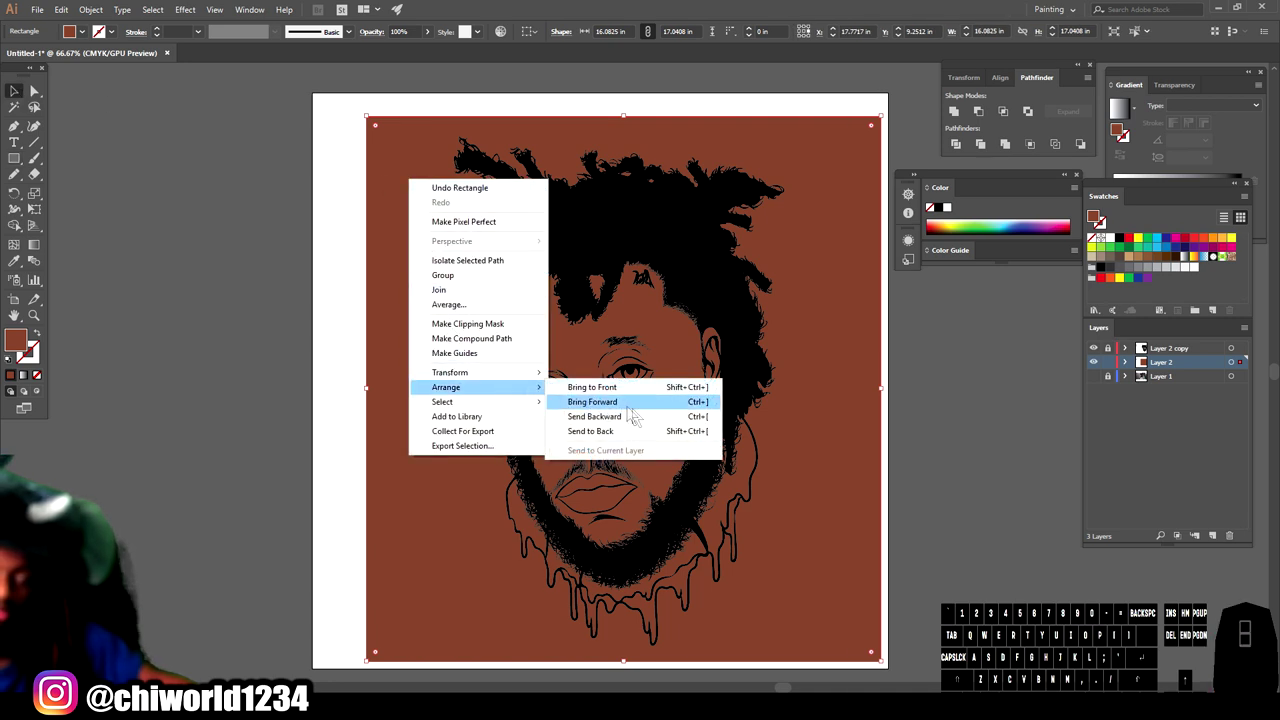
{"action": "left_click_drag", "start_coordinate": [640, 442], "coordinate": [1159, 437]}
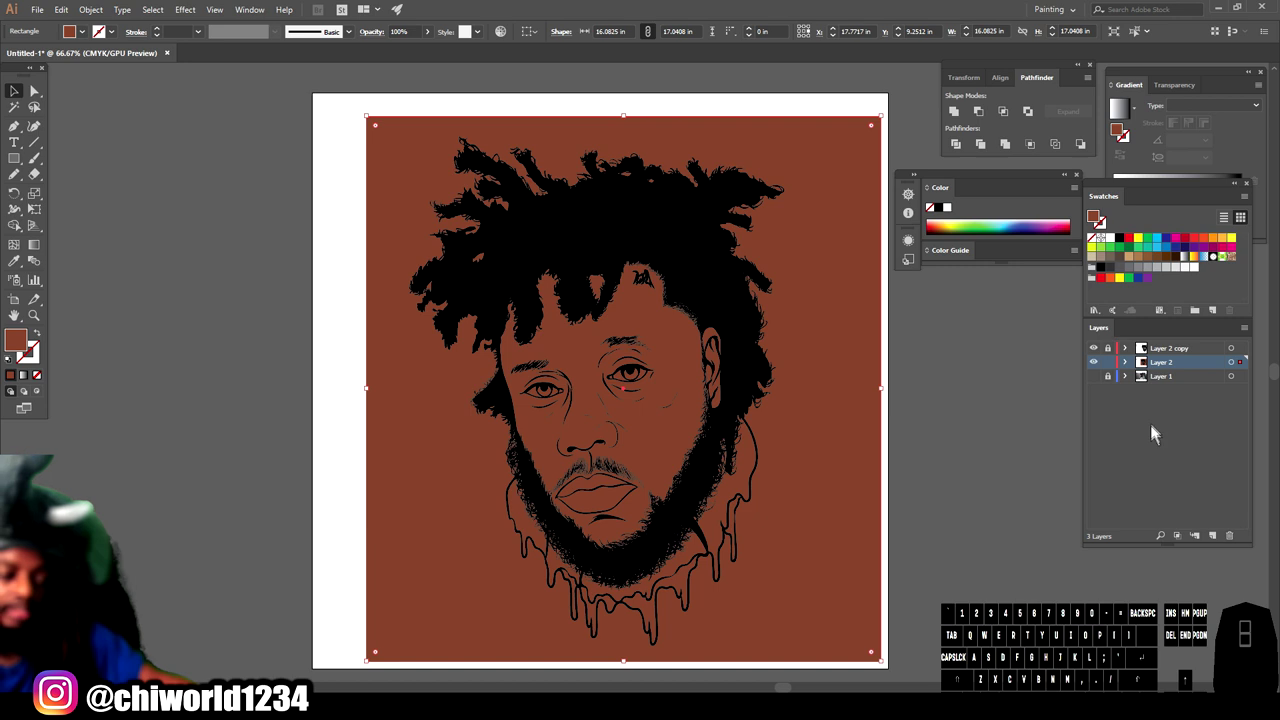
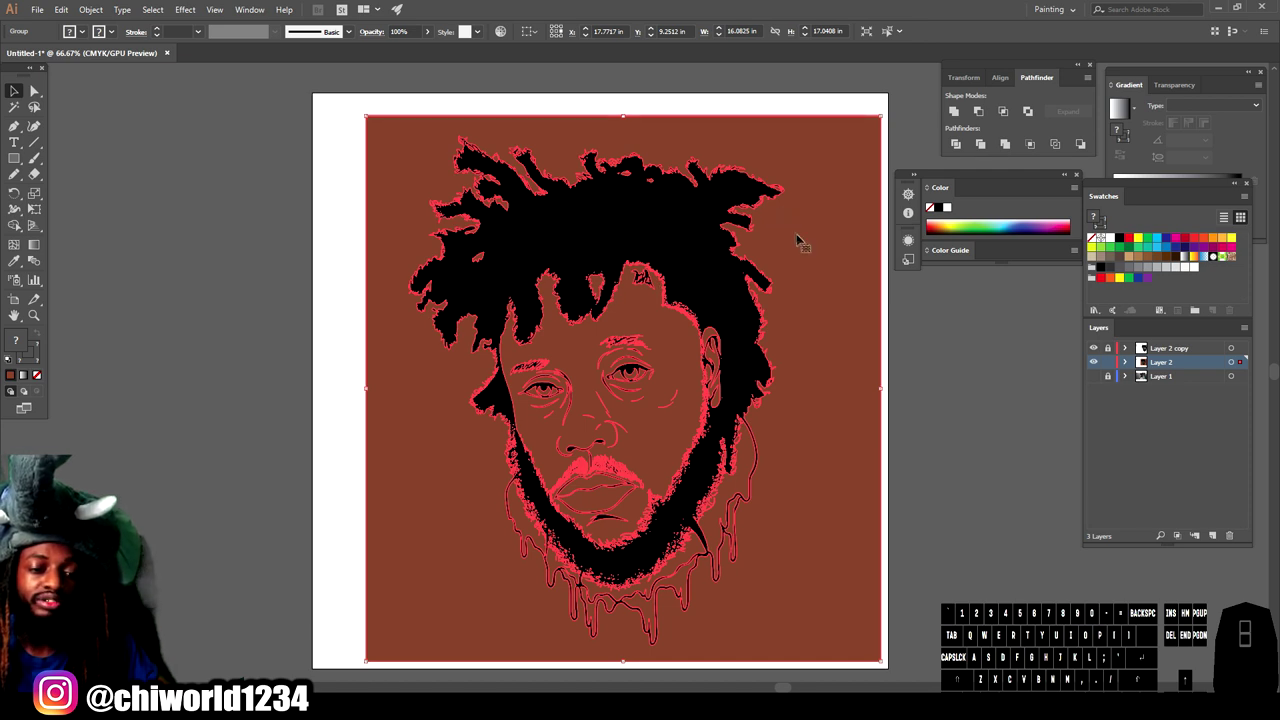
Step: Isolate the merged group, select the brown area outside the head and delete it
{"action": "left_click", "coordinate": [804, 234]}
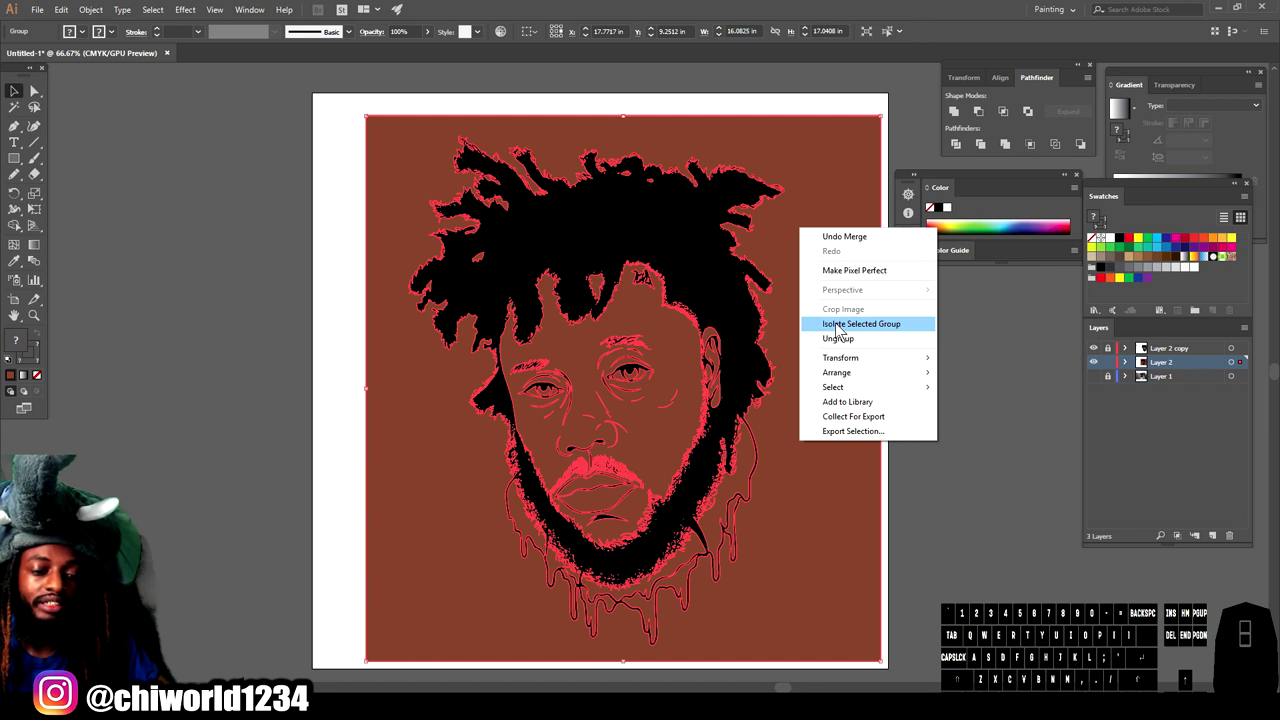
{"action": "left_click", "coordinate": [840, 329]}
{"action": "left_click", "coordinate": [806, 231]}
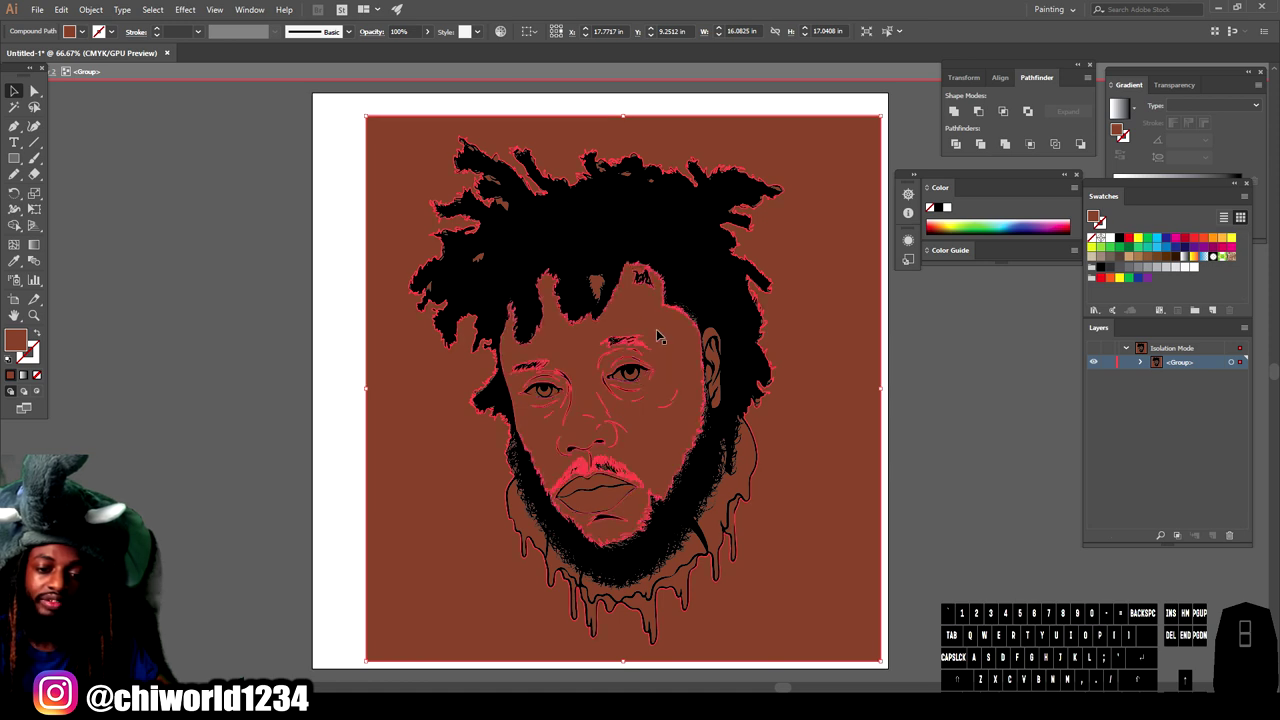
{"action": "left_click", "coordinate": [849, 257]}
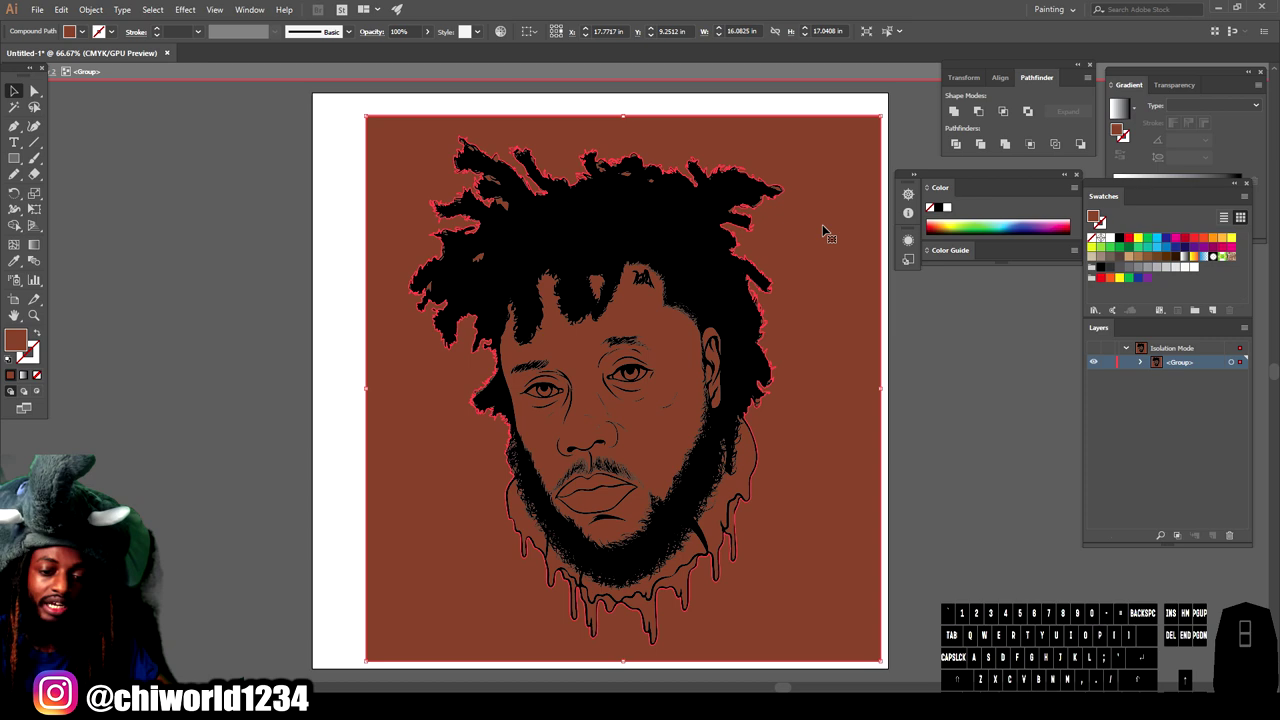
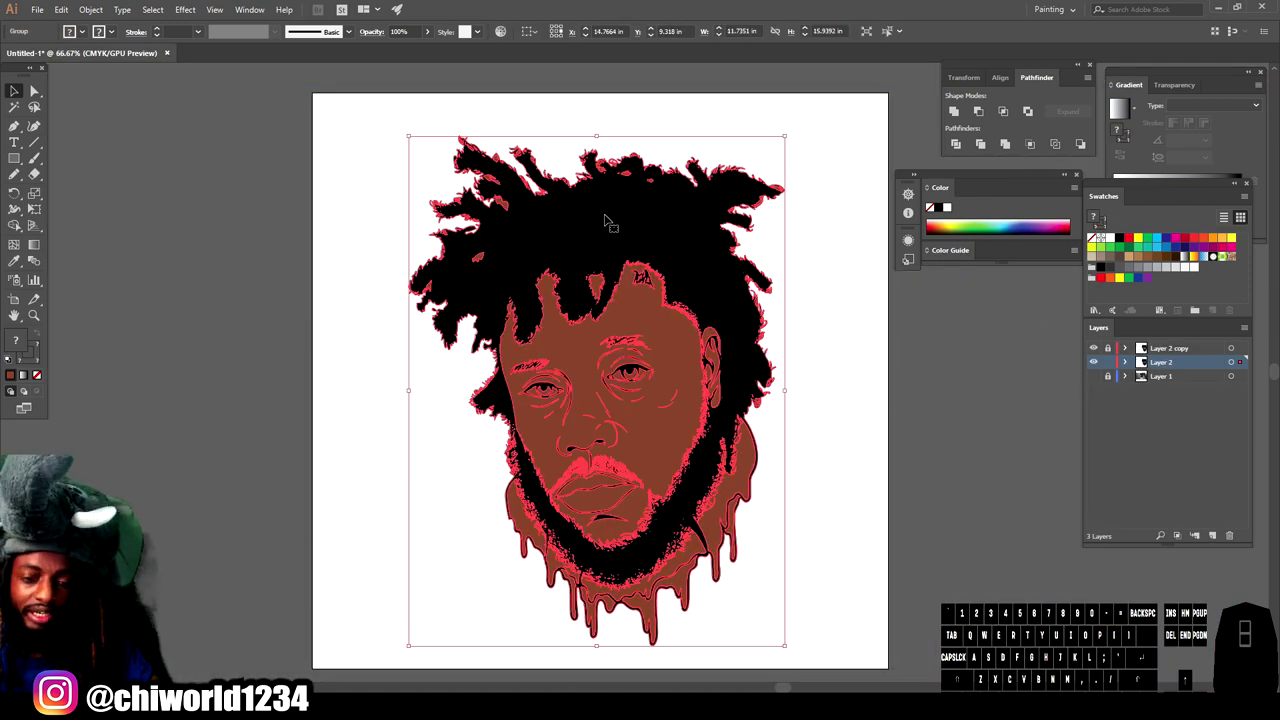
{"action": "key", "text": "Delete"}
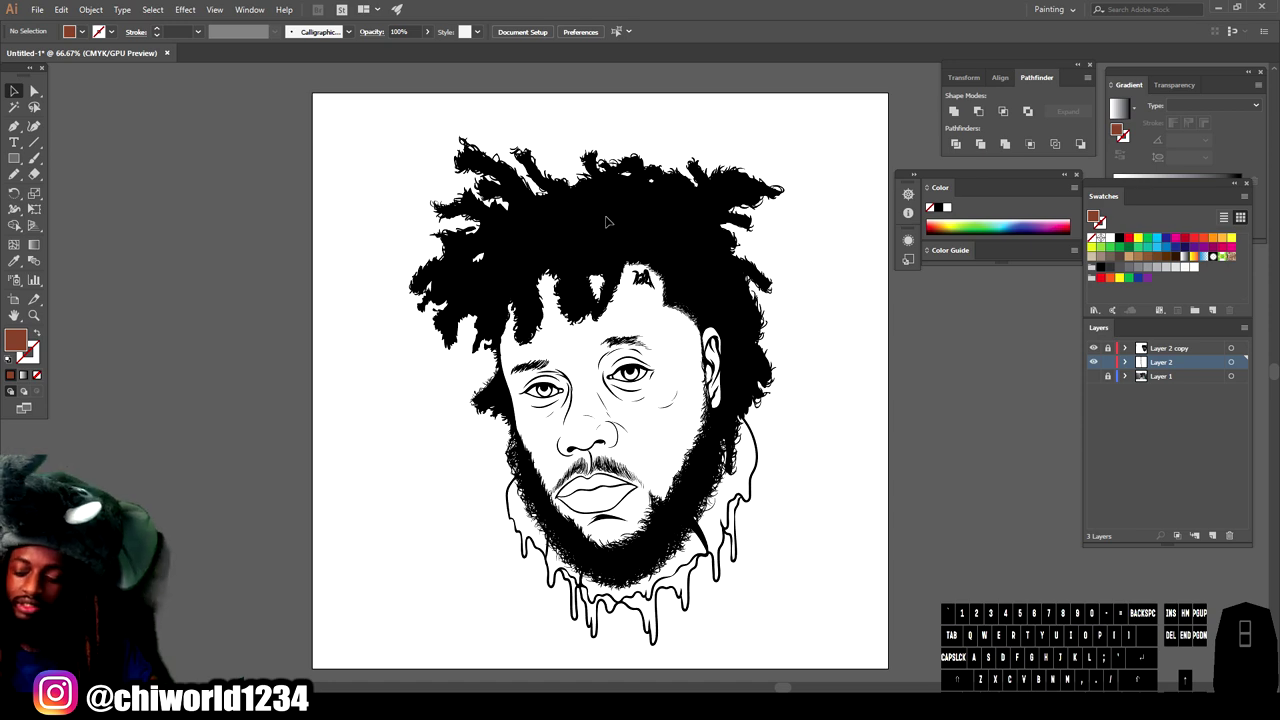
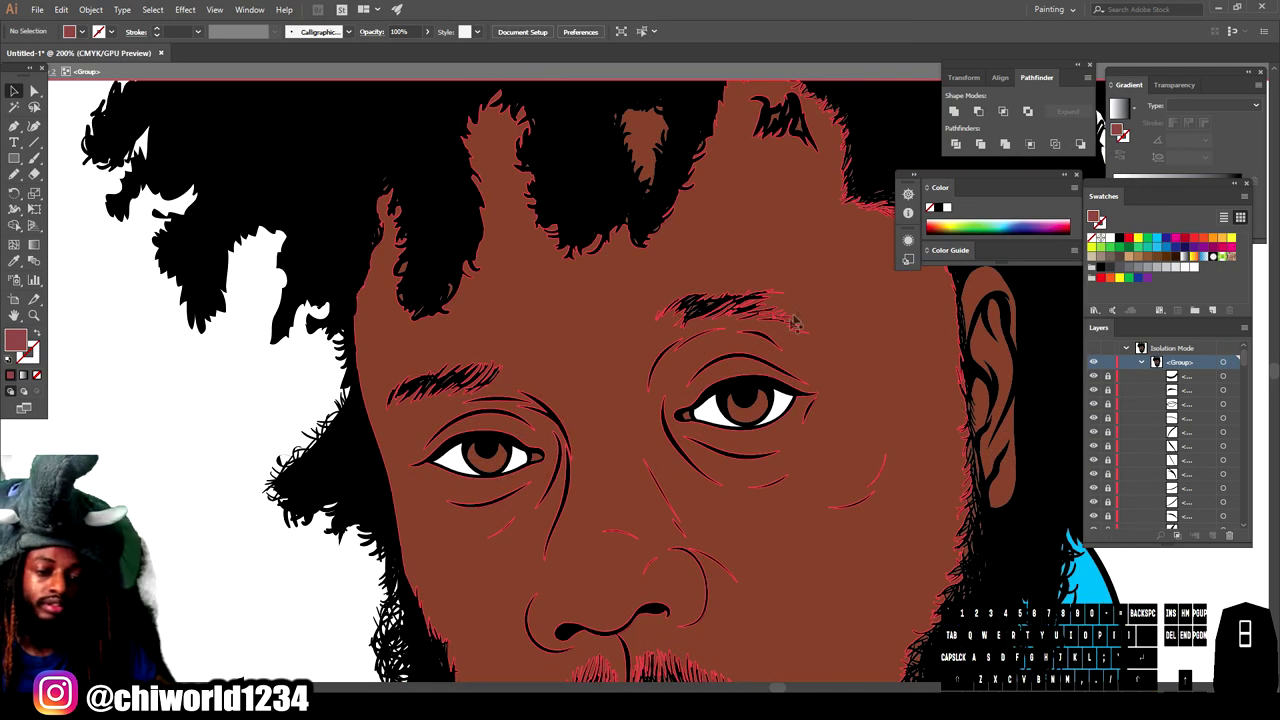
Step: Select both irises and fill them with a darker brown swatch
{"action": "left_click", "coordinate": [1097, 119]}
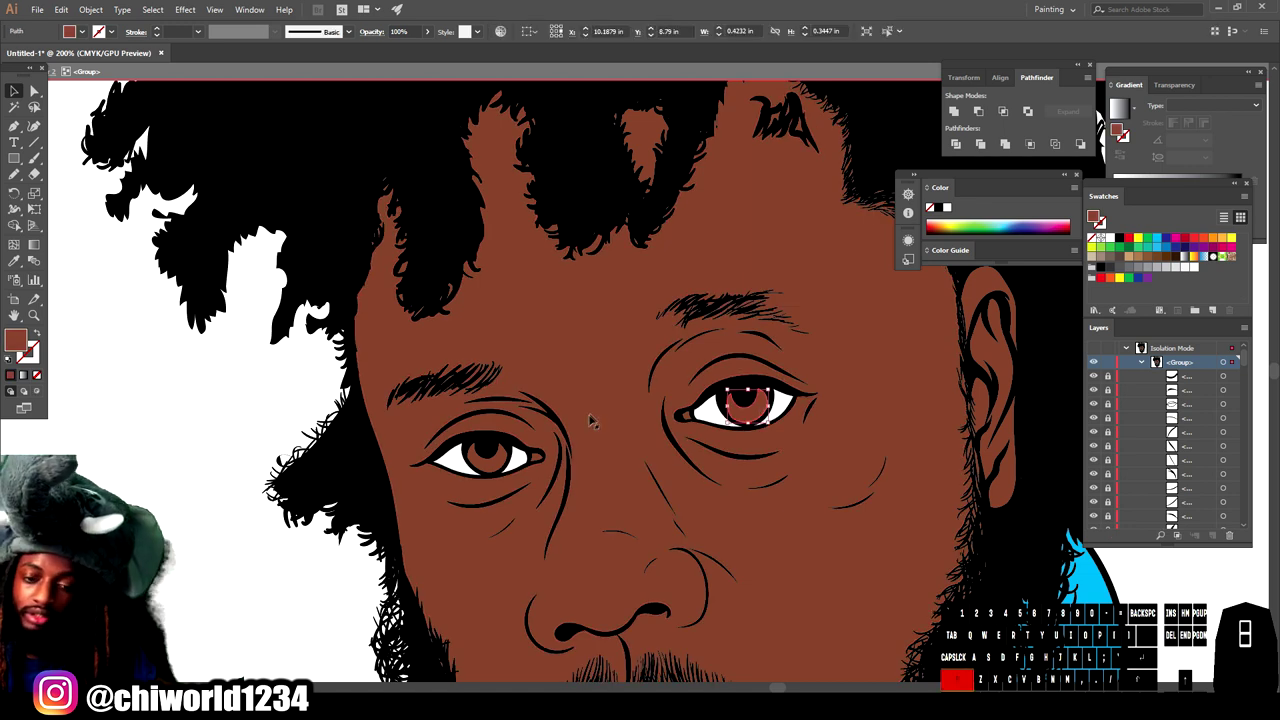
{"action": "left_click", "coordinate": [1097, 119]}
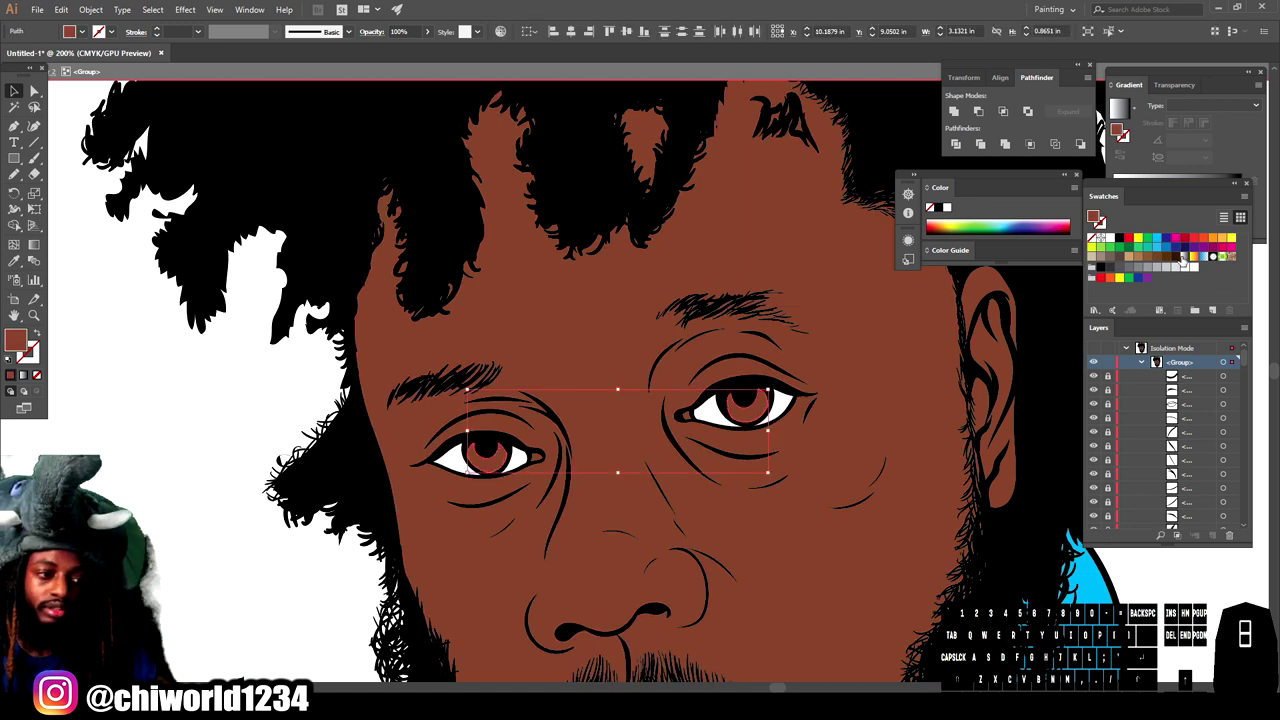
{"action": "left_click", "coordinate": [1097, 119]}
{"action": "left_click", "coordinate": [1097, 119]}
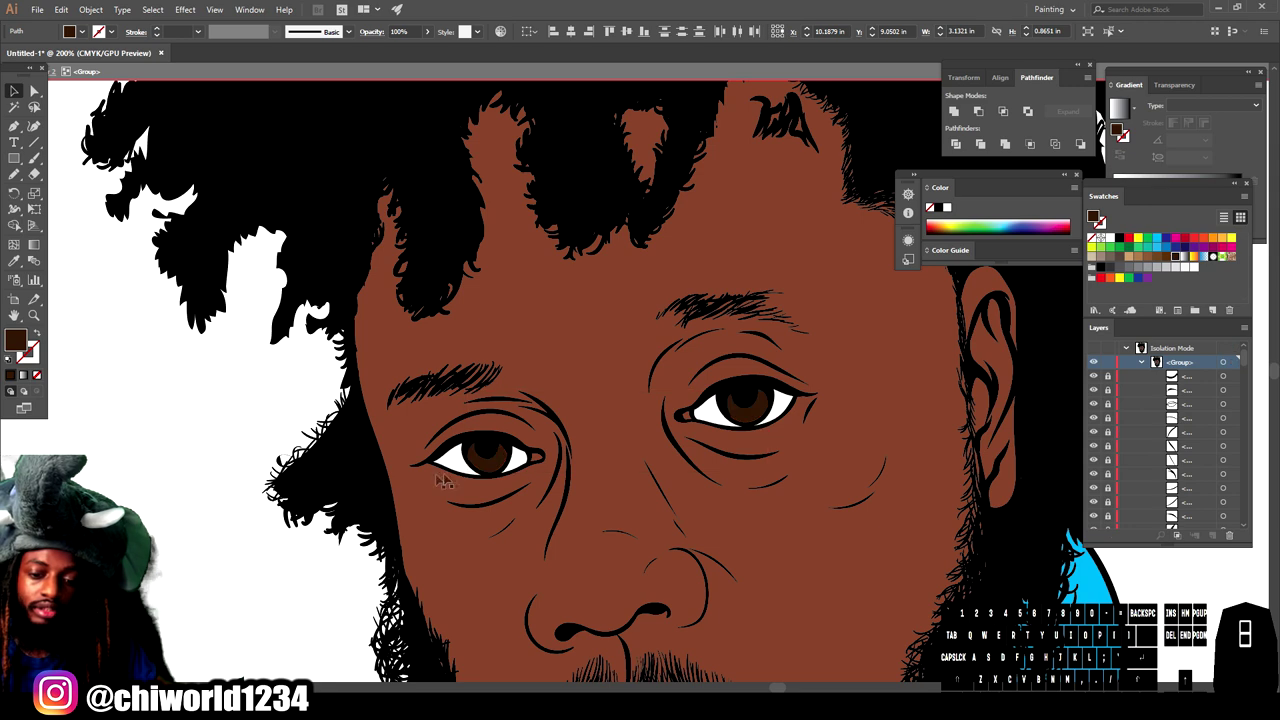
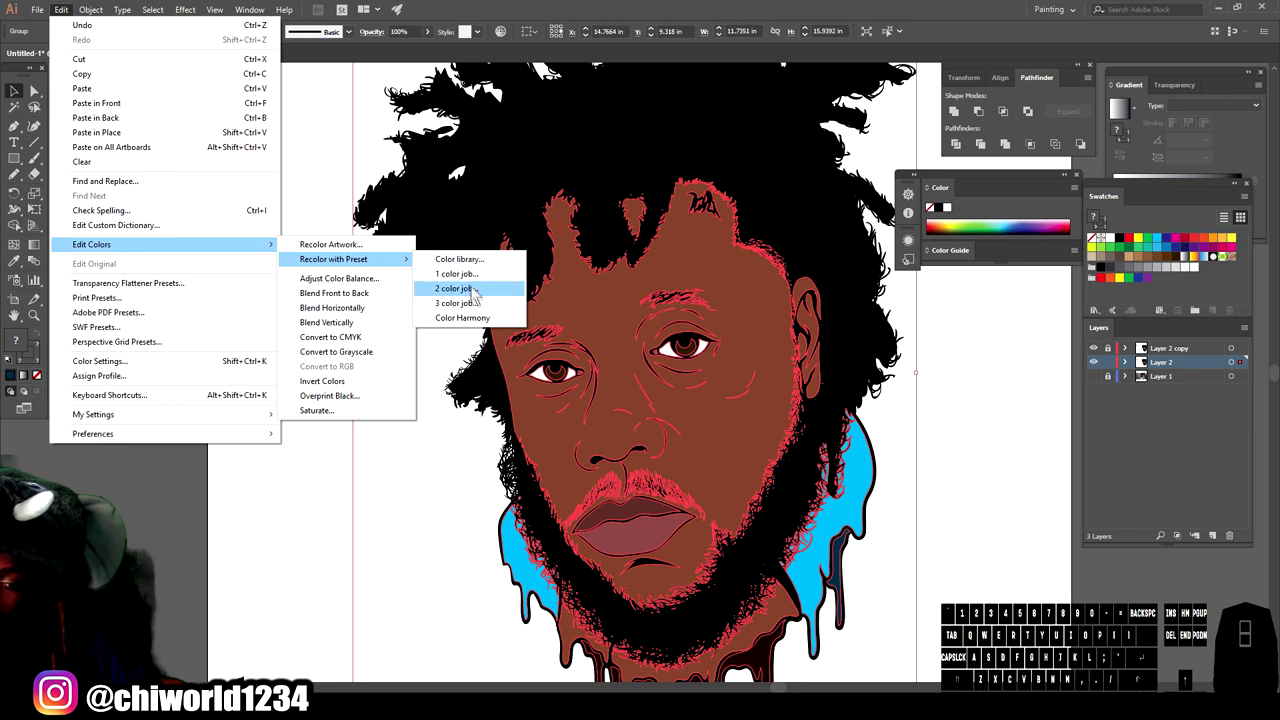
Step: In Recolor Artwork shift the cyan drips to mint and darken the navy and dark brown tones
{"action": "left_click", "coordinate": [484, 321]}
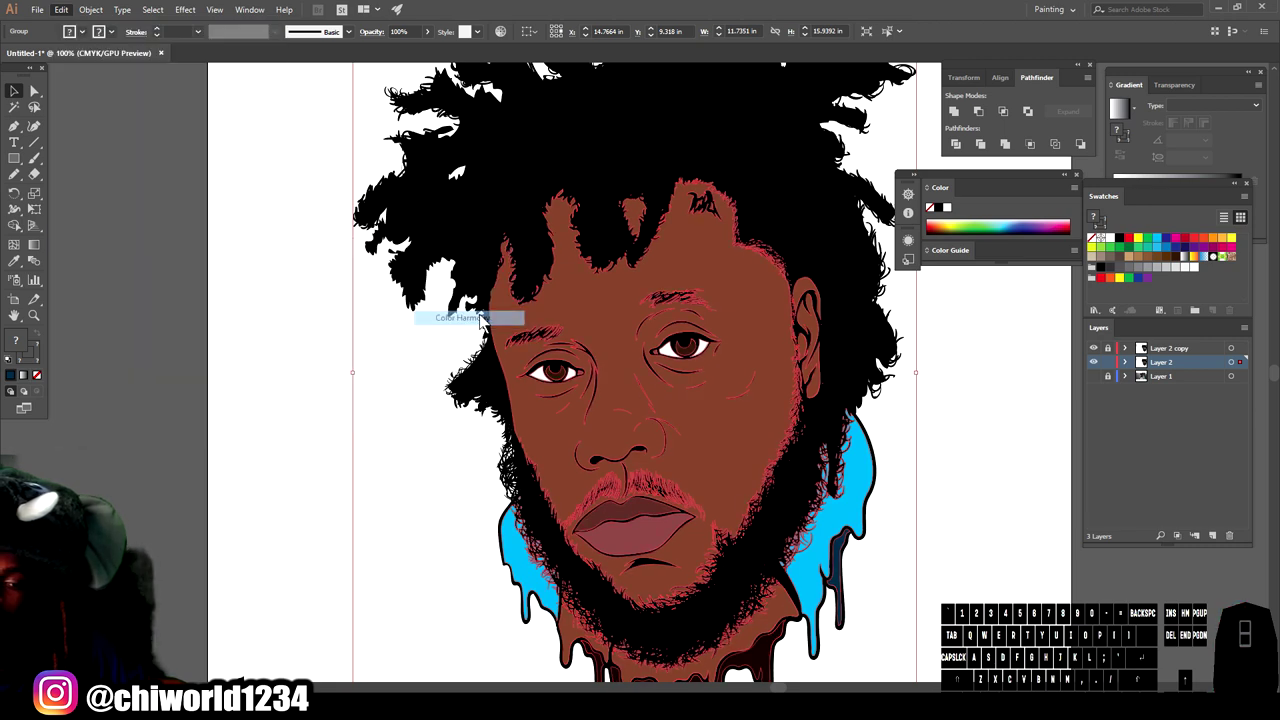
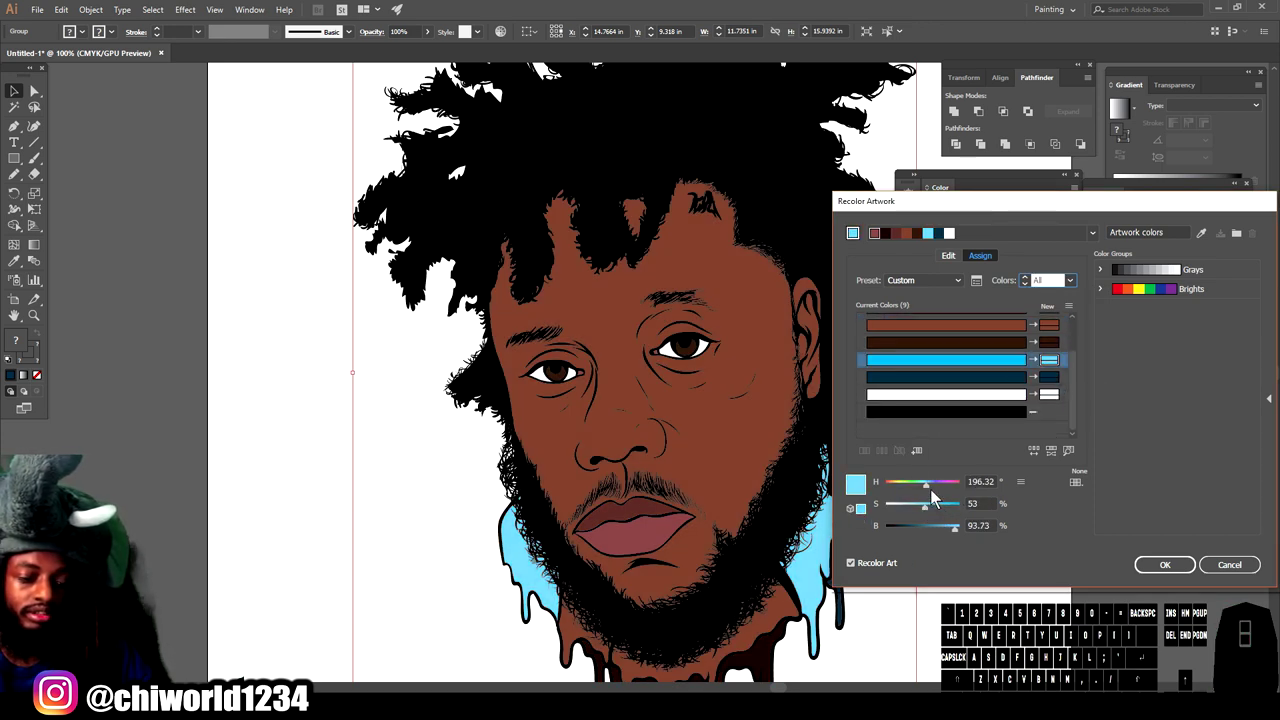
{"action": "left_click", "coordinate": [928, 489]}
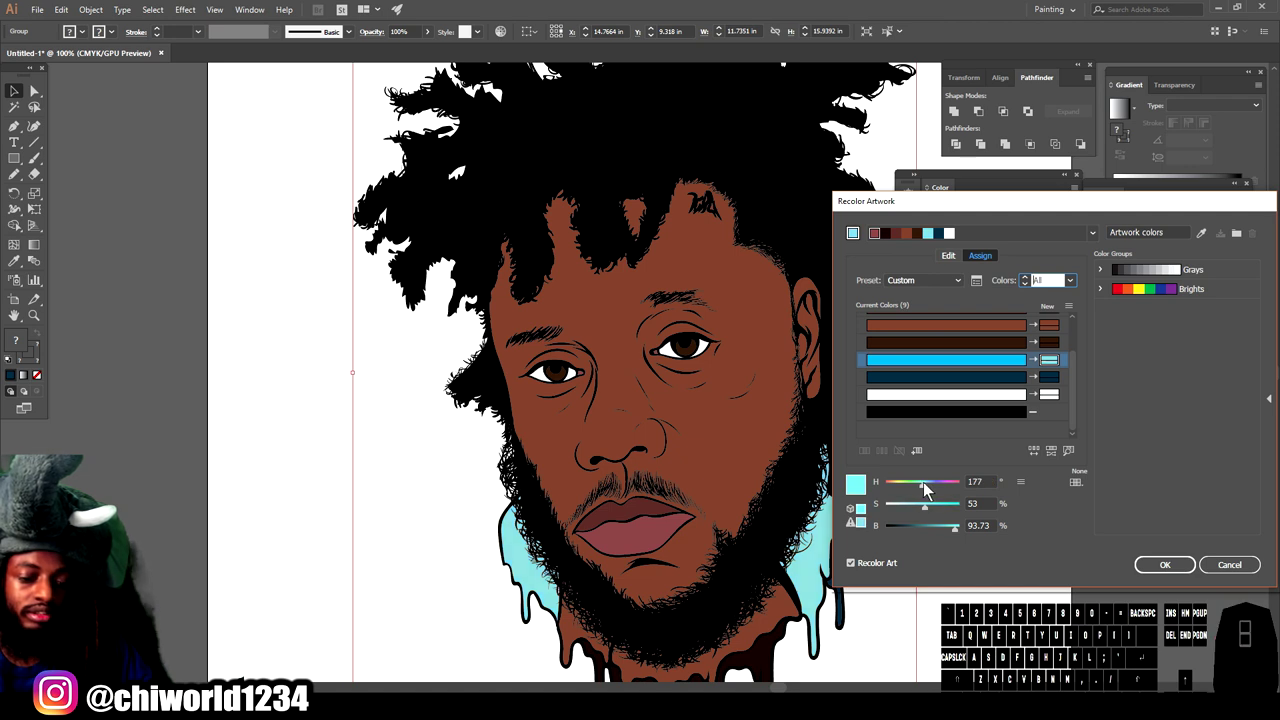
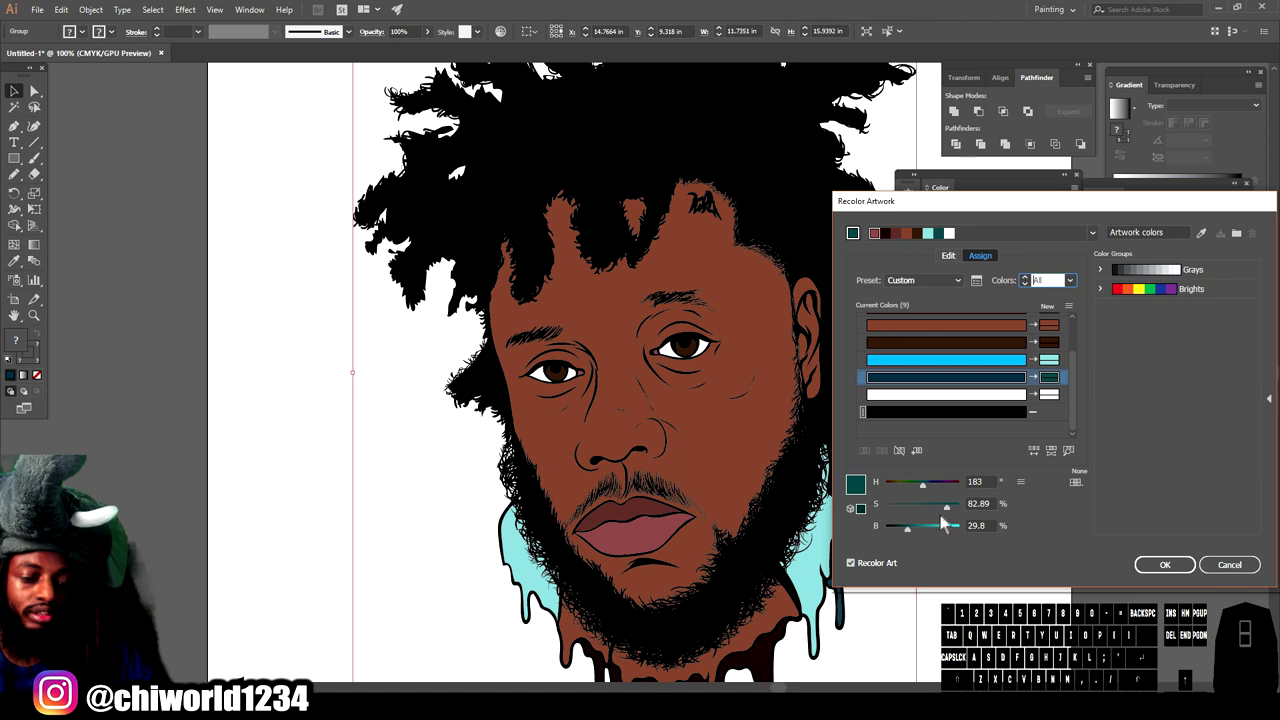
{"action": "left_click", "coordinate": [945, 515]}
{"action": "left_click", "coordinate": [911, 541]}
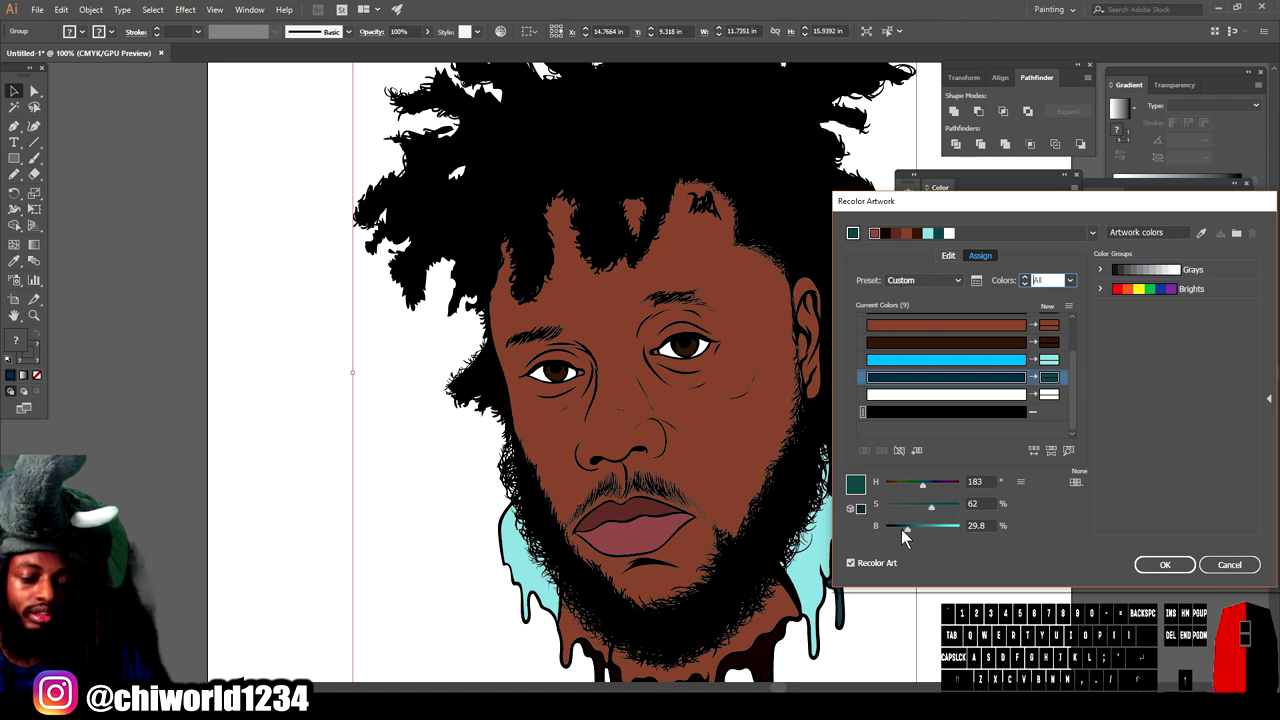
{"action": "left_click", "coordinate": [907, 534]}
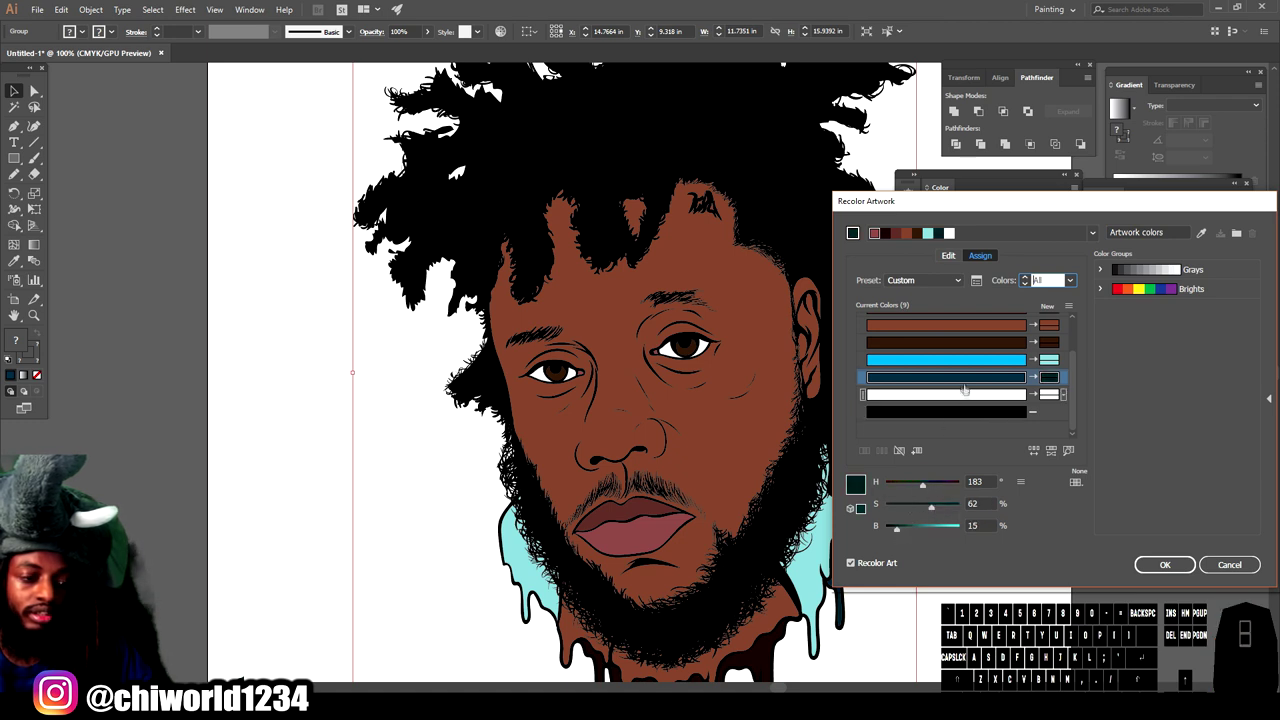
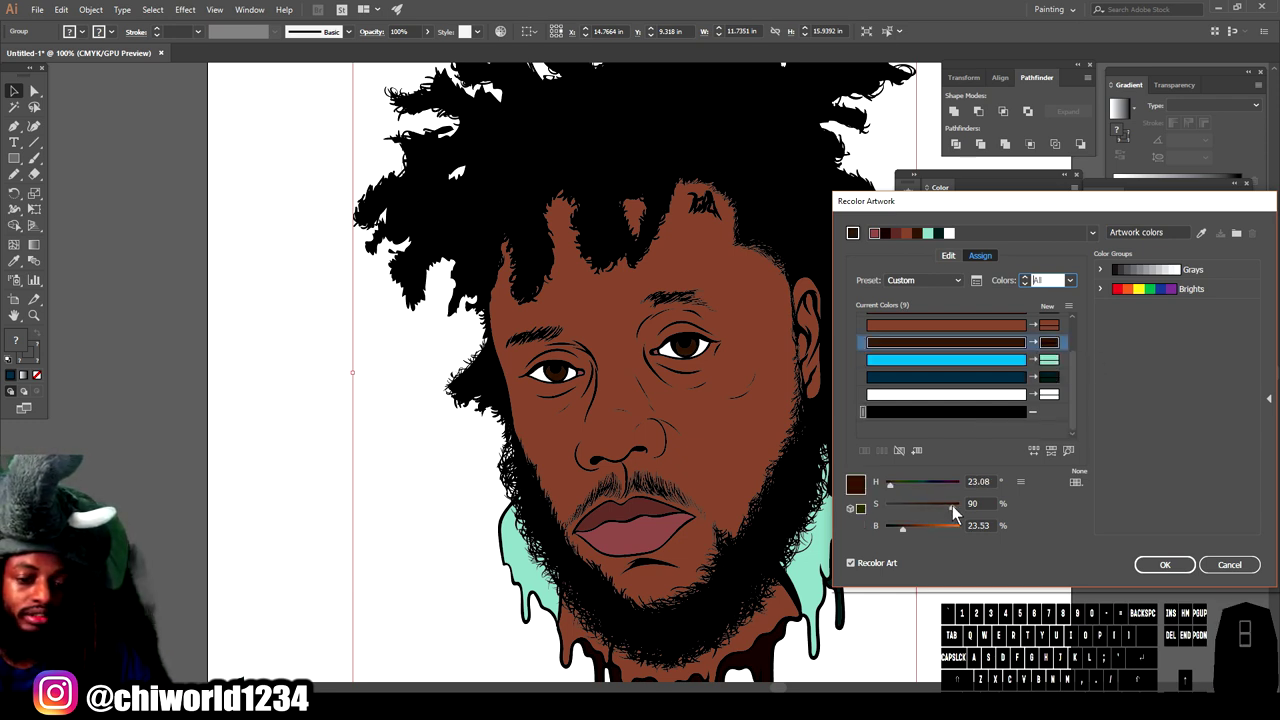
{"action": "left_click", "coordinate": [905, 534]}
{"action": "left_click", "coordinate": [901, 533]}
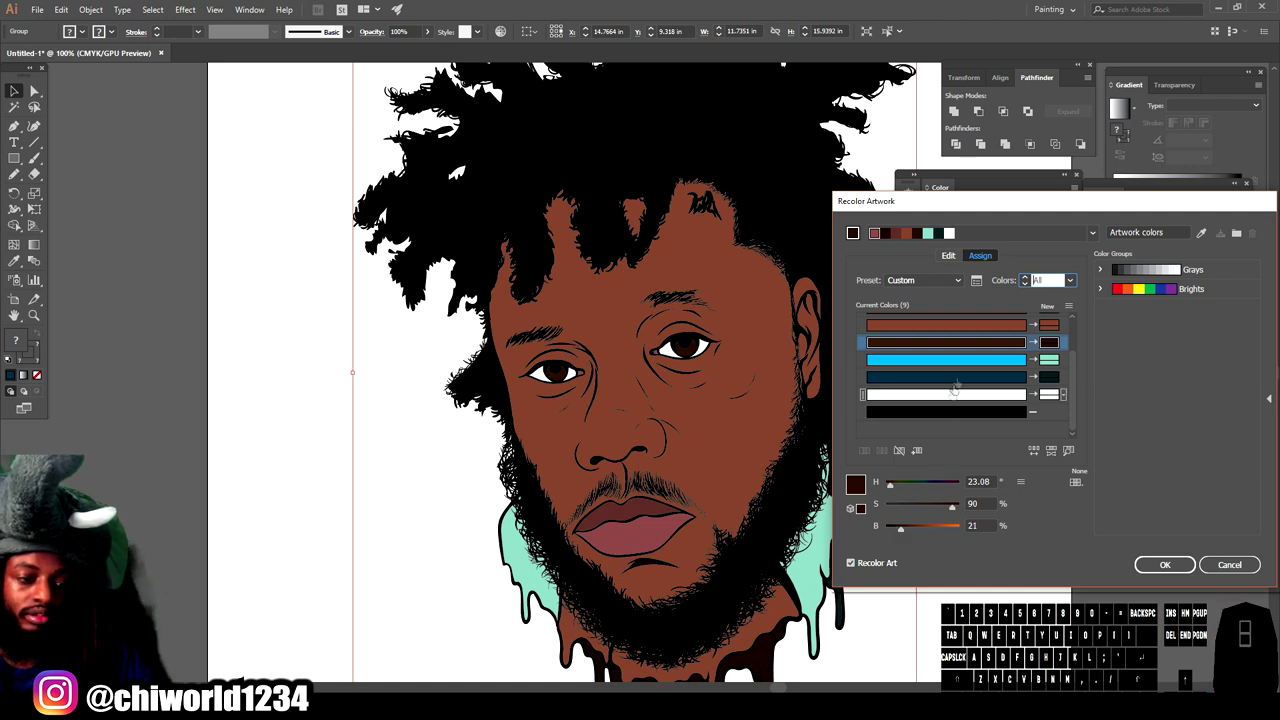
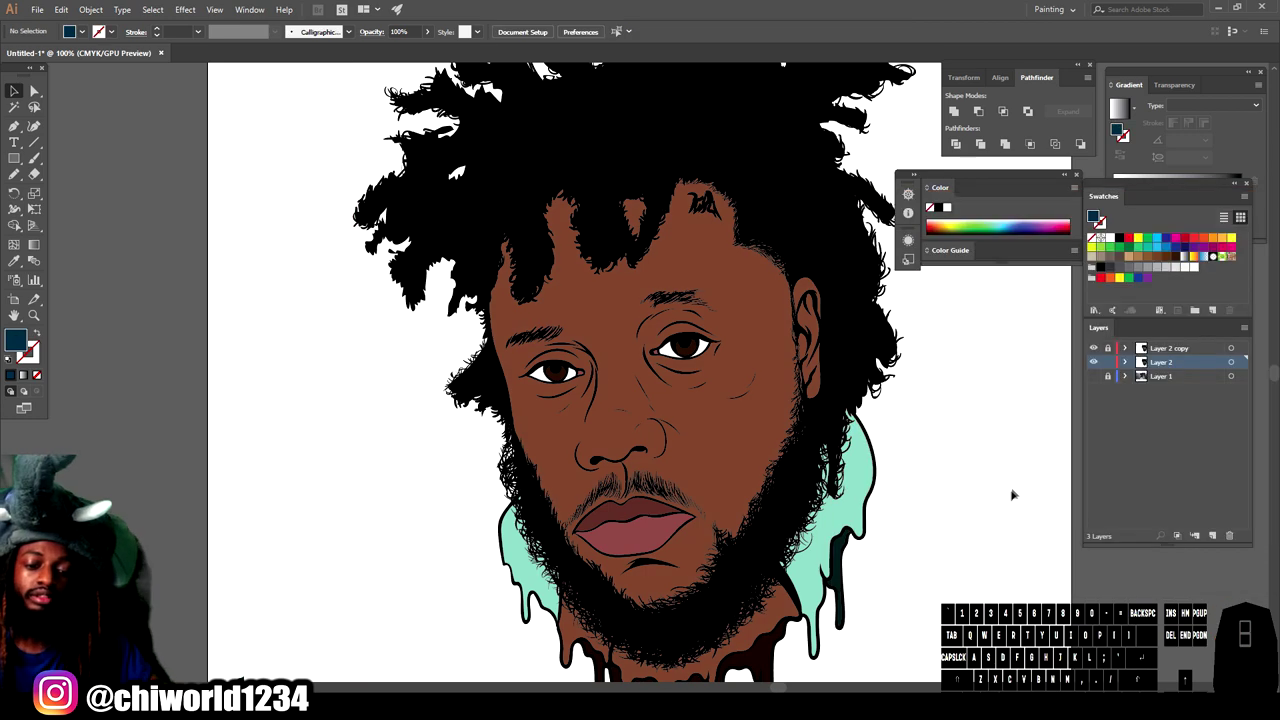
Step: Zoom in to 400% on the nose with the Blob Brush ready for painting
{"action": "key", "text": "-"}
{"action": "key", "text": "-"}
{"action": "scroll", "scroll_direction": "up", "scroll_amount": 3}
{"action": "key", "text": "="}
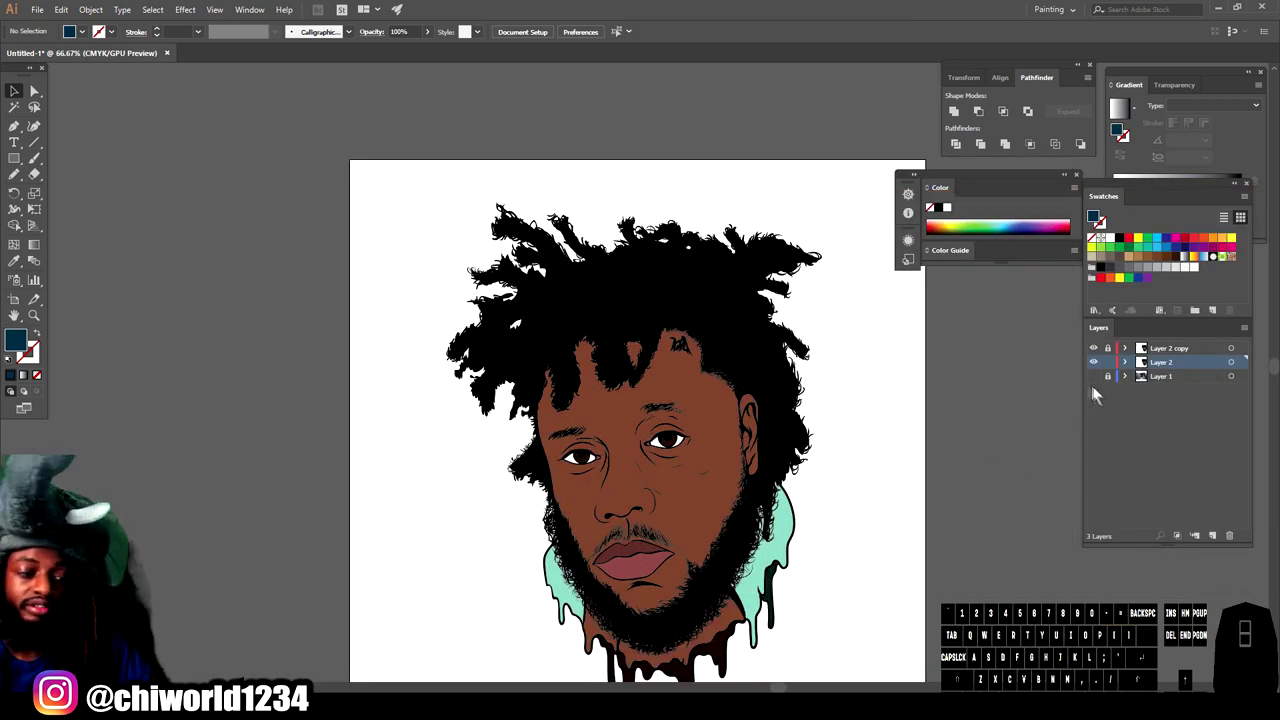
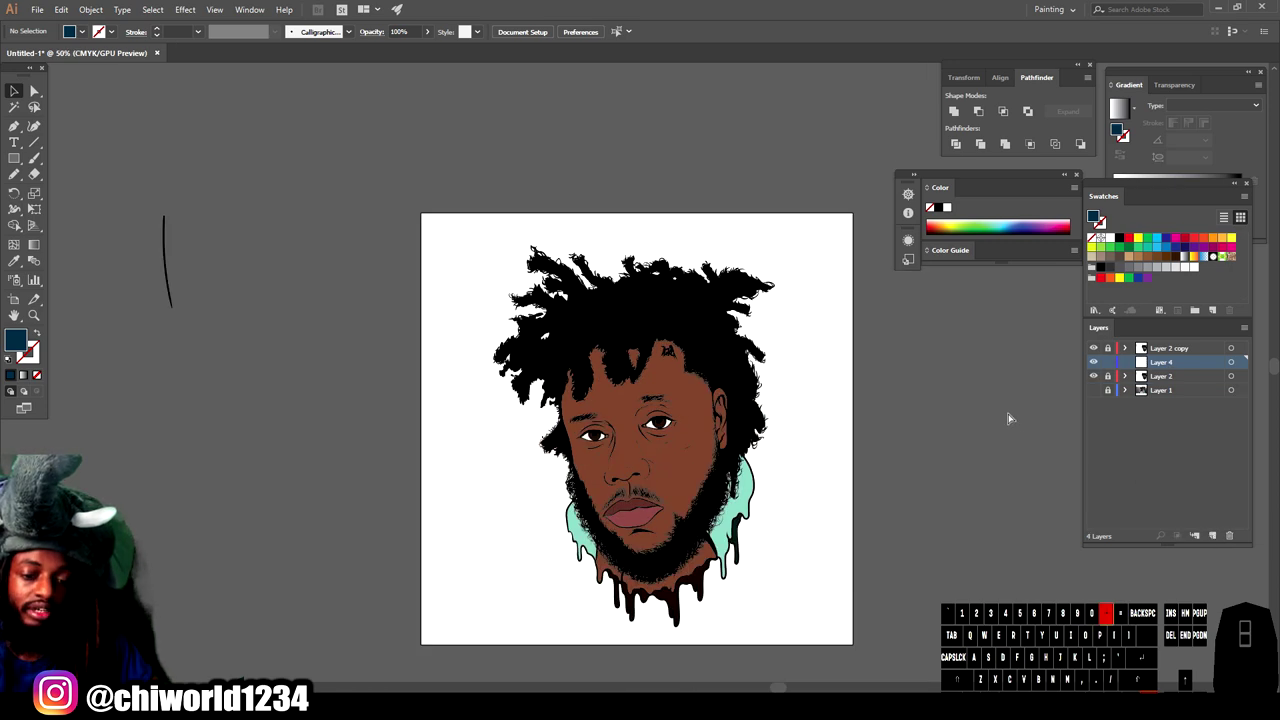
{"action": "key", "text": "="}
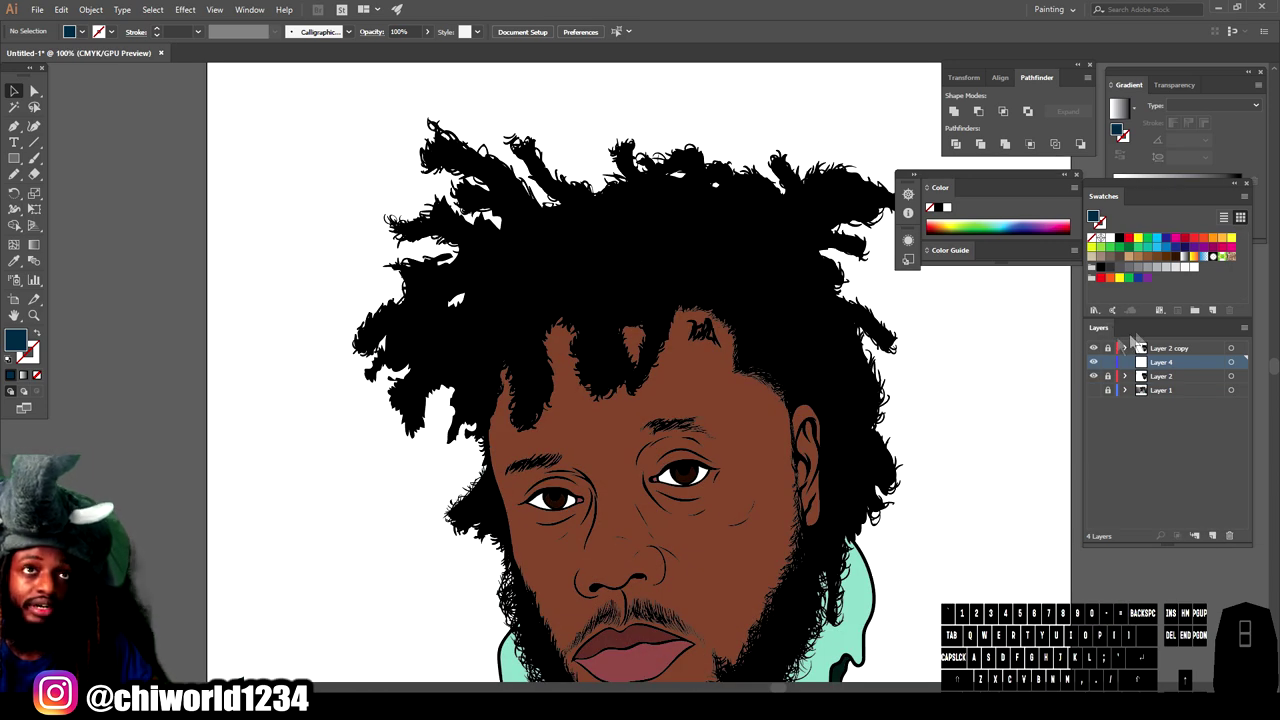
{"action": "scroll", "scroll_direction": "down", "scroll_amount": 3}
{"action": "scroll", "scroll_direction": "down", "scroll_amount": 3}
{"action": "key", "text": "="}
{"action": "scroll", "scroll_direction": "up", "scroll_amount": 3}
{"action": "key", "text": "="}
{"action": "left_click", "coordinate": [19, 265]}
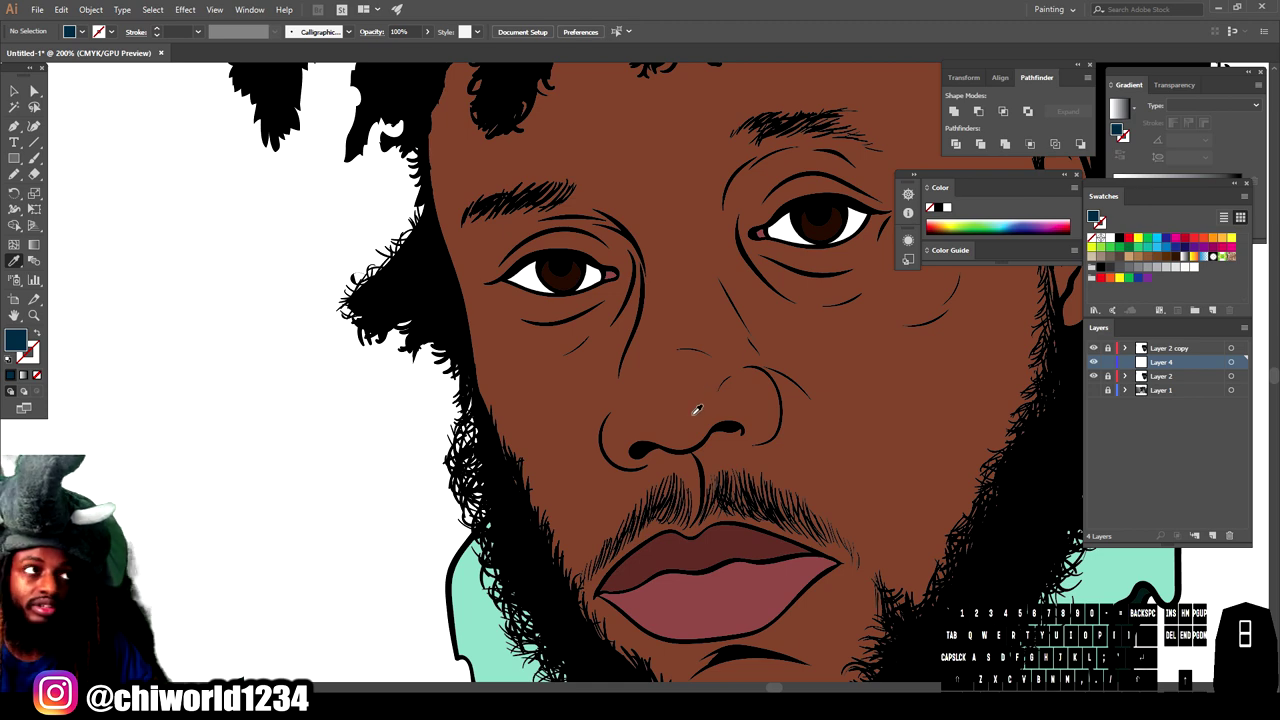
{"action": "key", "text": "="}
{"action": "key", "text": "="}
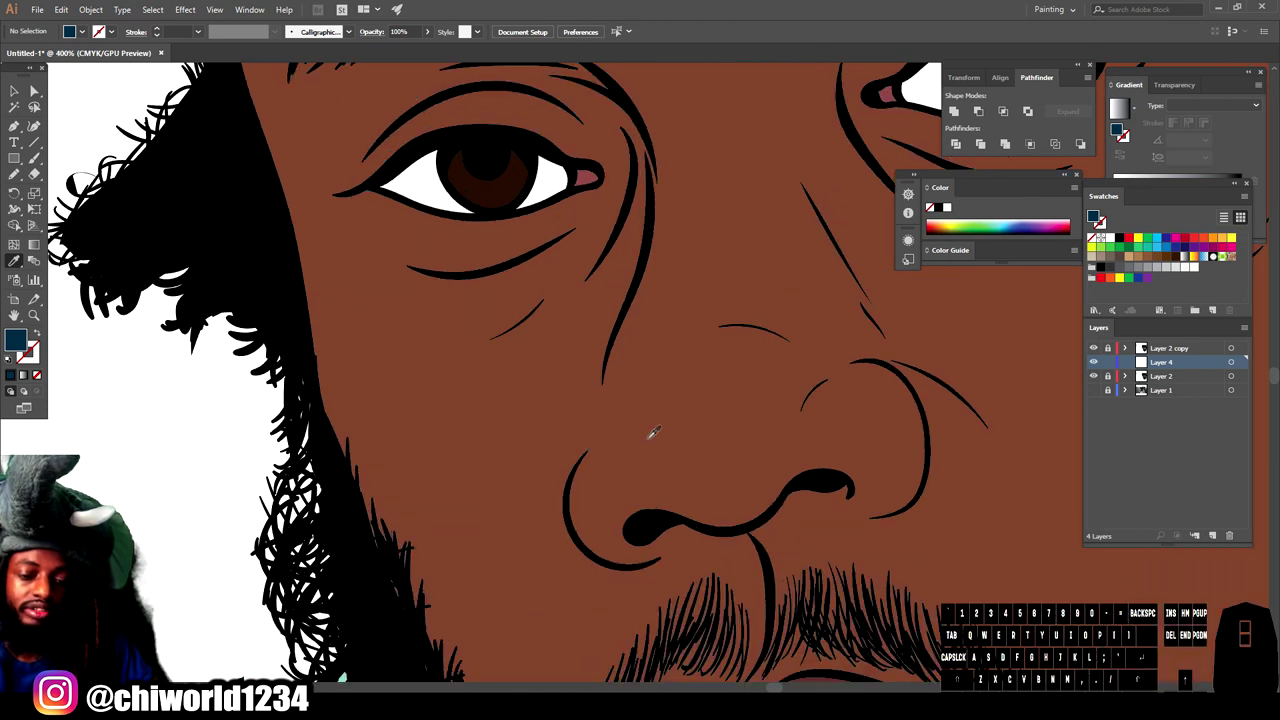
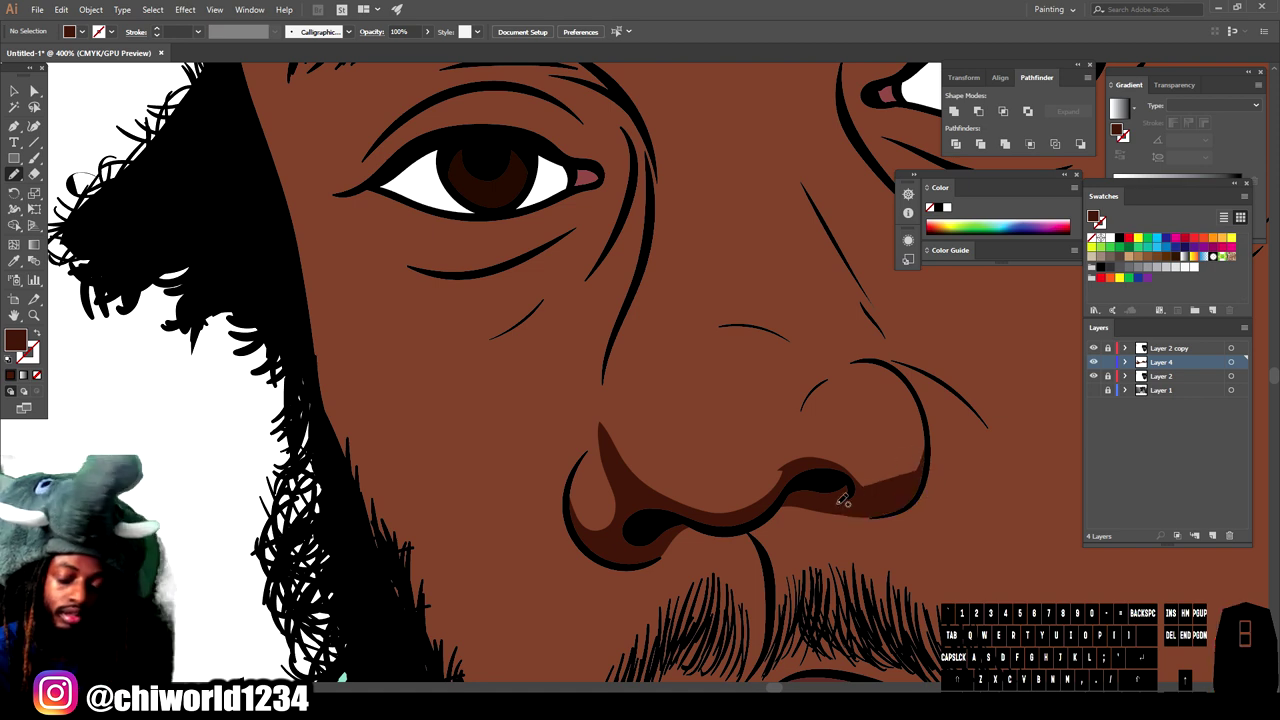
Step: Paint dark brown shadow shapes around the nostrils and under the lower lip on Layer 4
{"action": "key", "text": "z"}
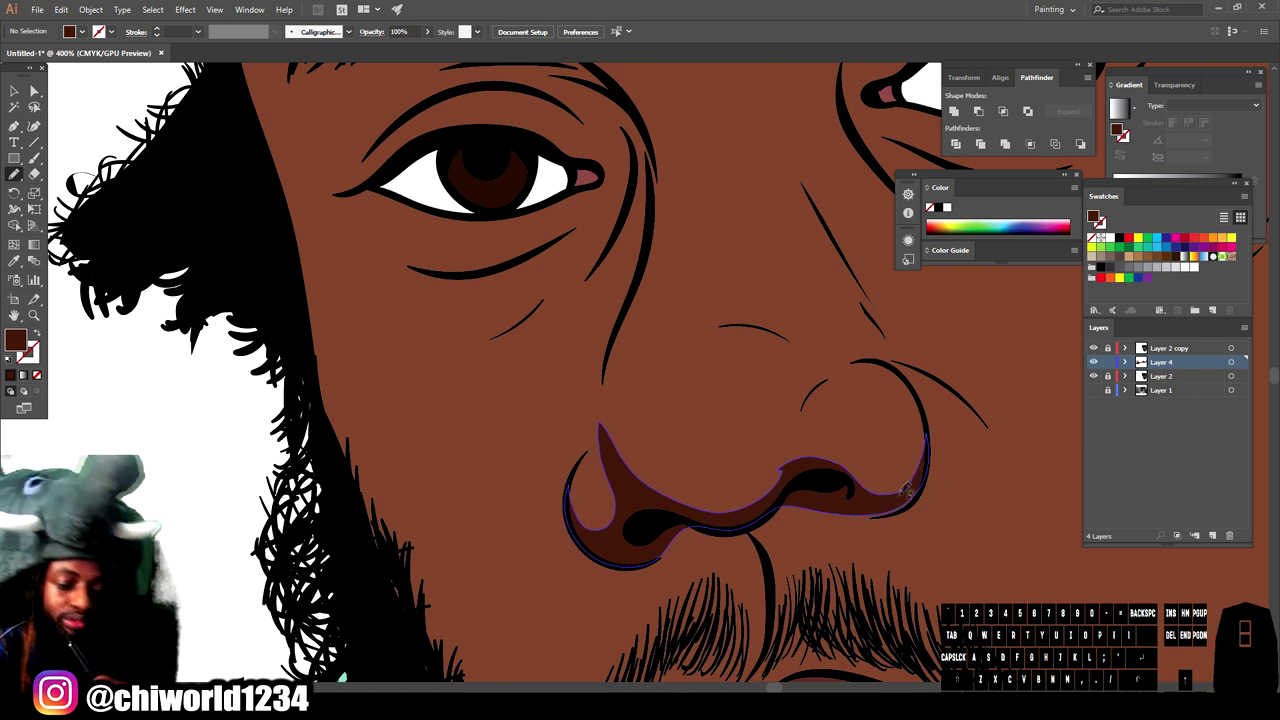
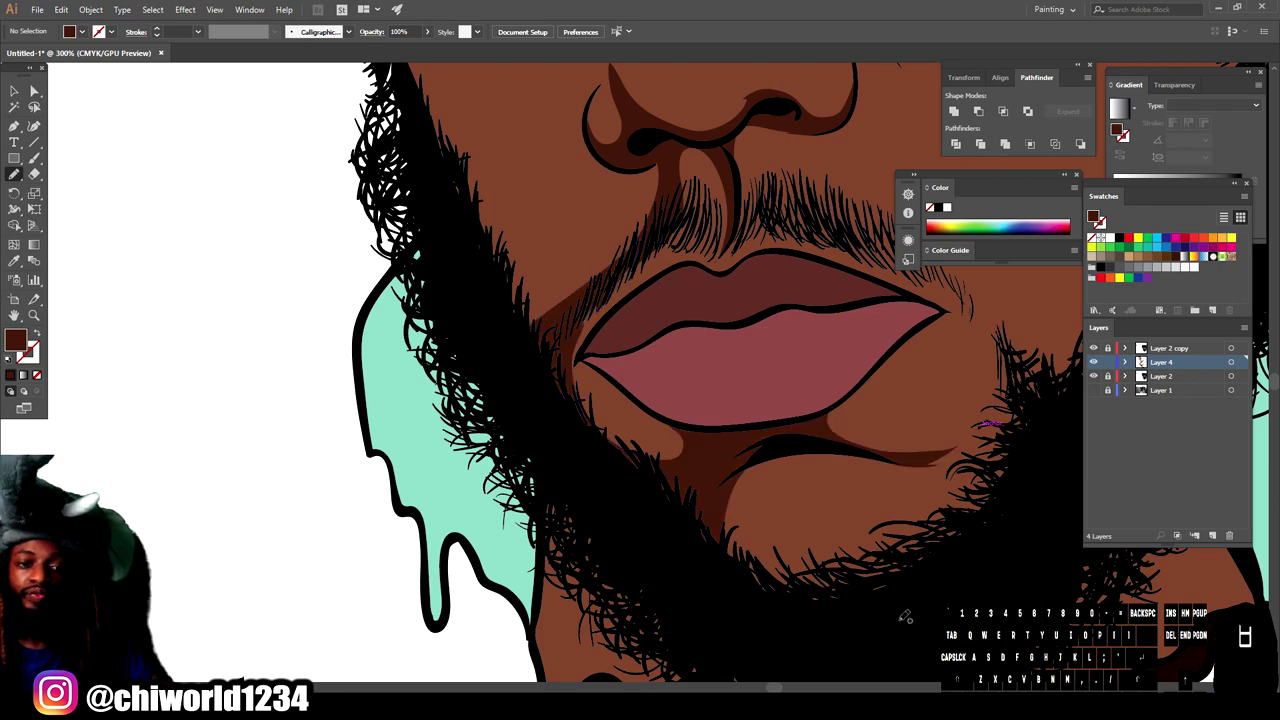
Step: Reframe the view onto the eyes to continue shading under them and across the cheeks
{"action": "key", "text": "-"}
{"action": "key", "text": "-"}
{"action": "key", "text": "-"}
{"action": "scroll", "scroll_direction": "up", "scroll_amount": 3}
{"action": "key", "text": "="}
{"action": "key", "text": "="}
{"action": "key", "text": "="}
{"action": "scroll", "scroll_direction": "up", "scroll_amount": 3}
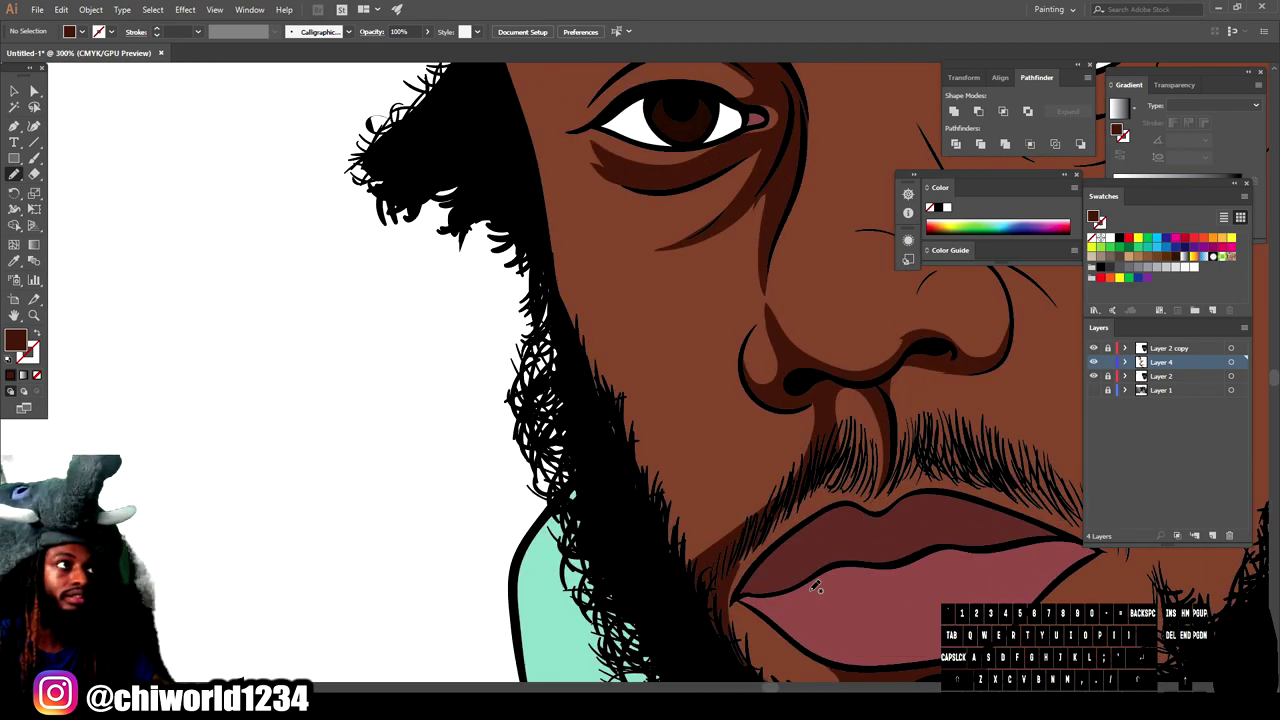
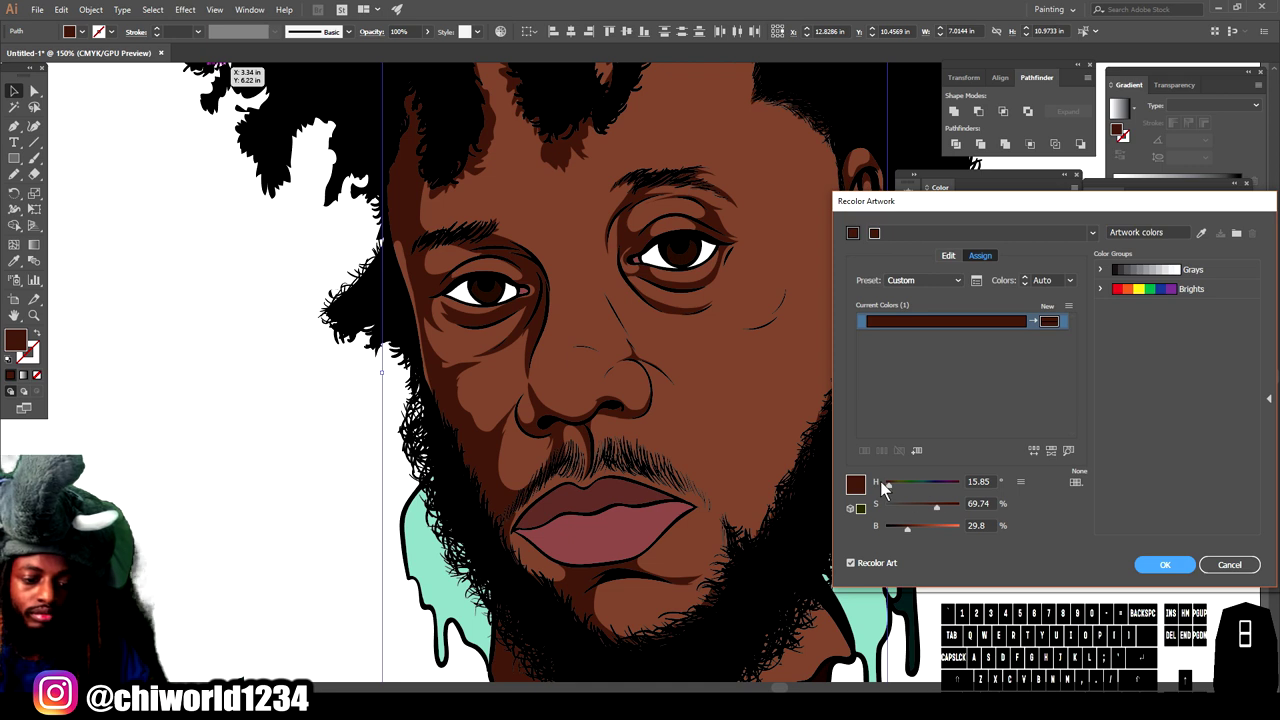
Step: In Recolor Artwork set the shading colour to hue 13 and brightness 29
{"action": "left_click", "coordinate": [892, 491]}
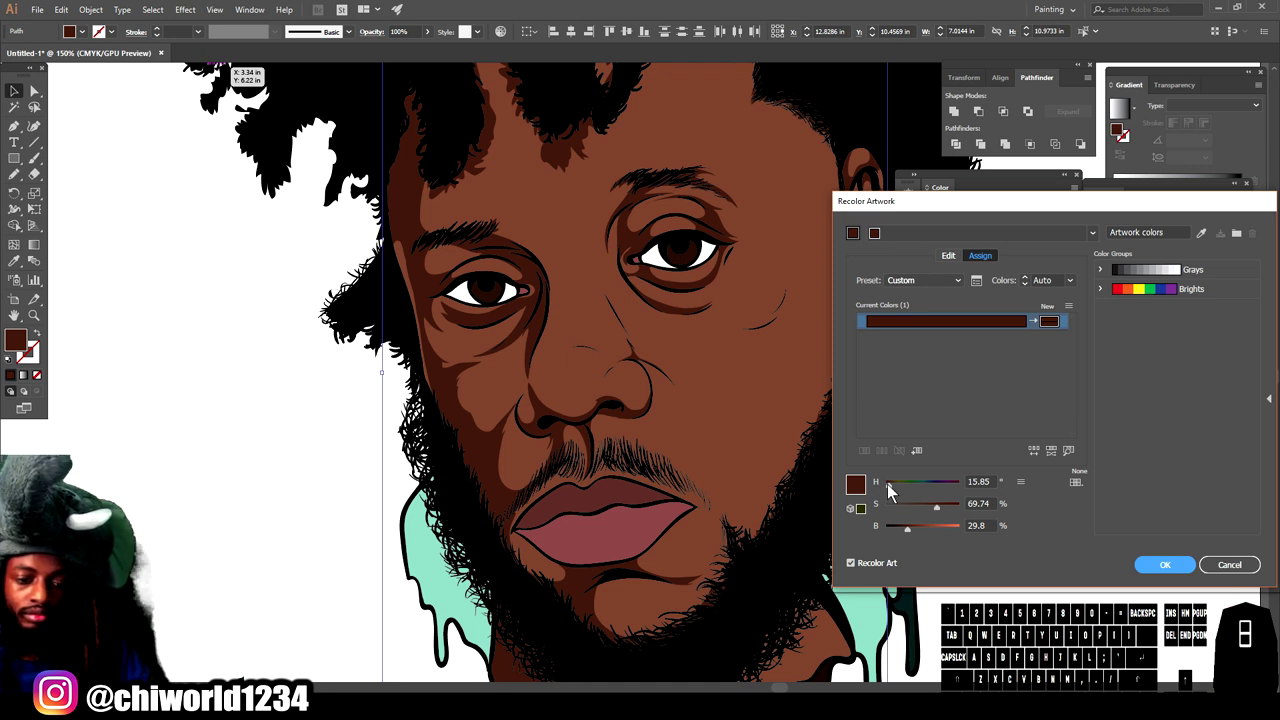
{"action": "left_click", "coordinate": [892, 491]}
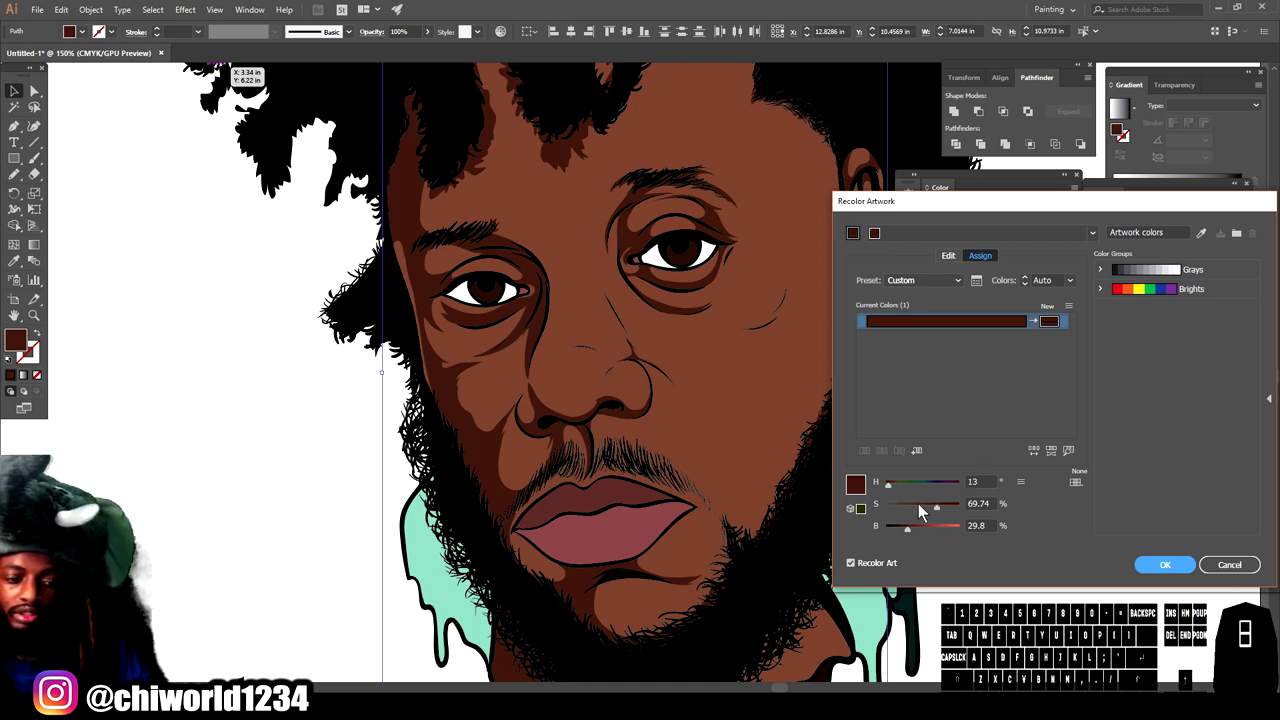
{"action": "left_click", "coordinate": [913, 536]}
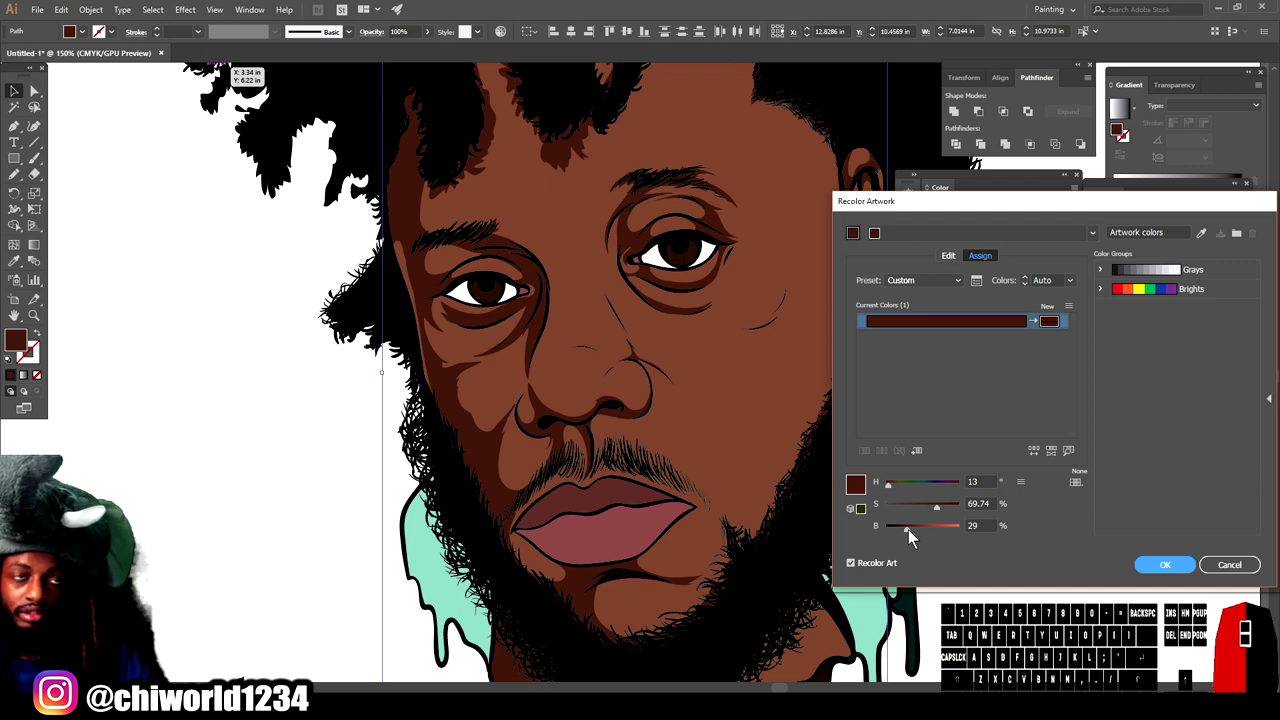
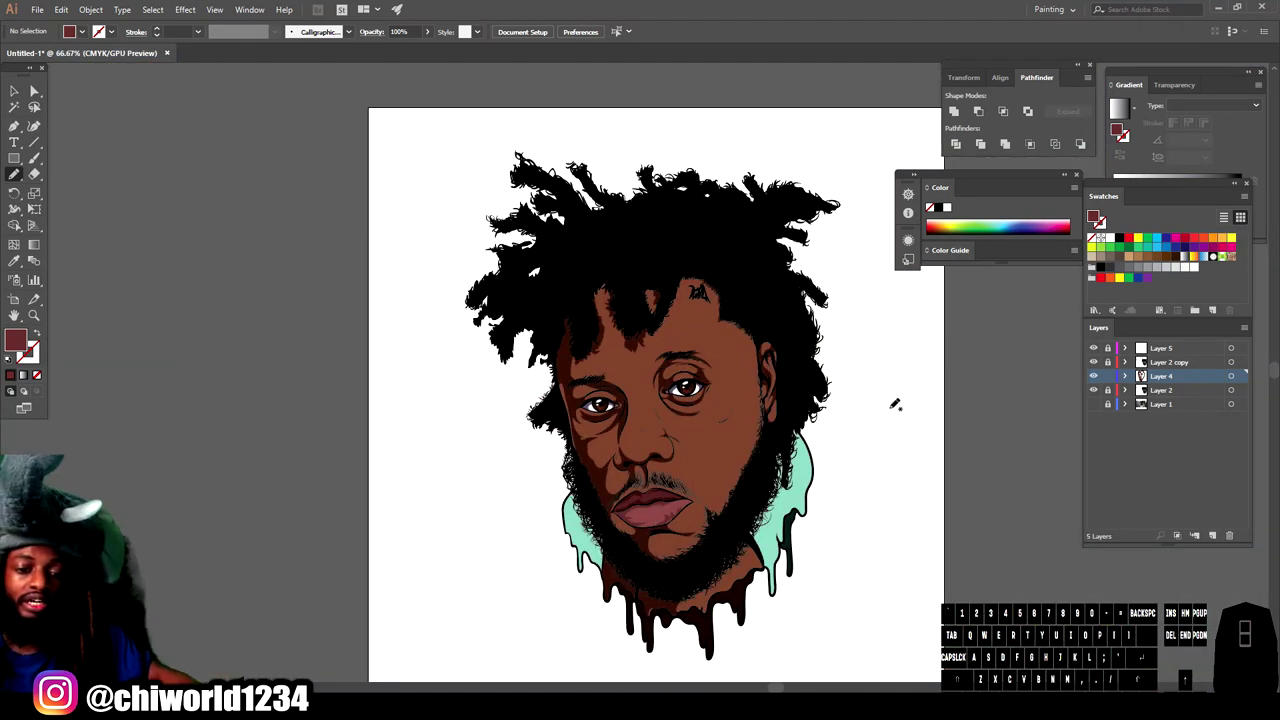
Step: Zoom in on the face before picking a warm brown paint colour
{"action": "key", "text": "-"}
{"action": "key", "text": "="}
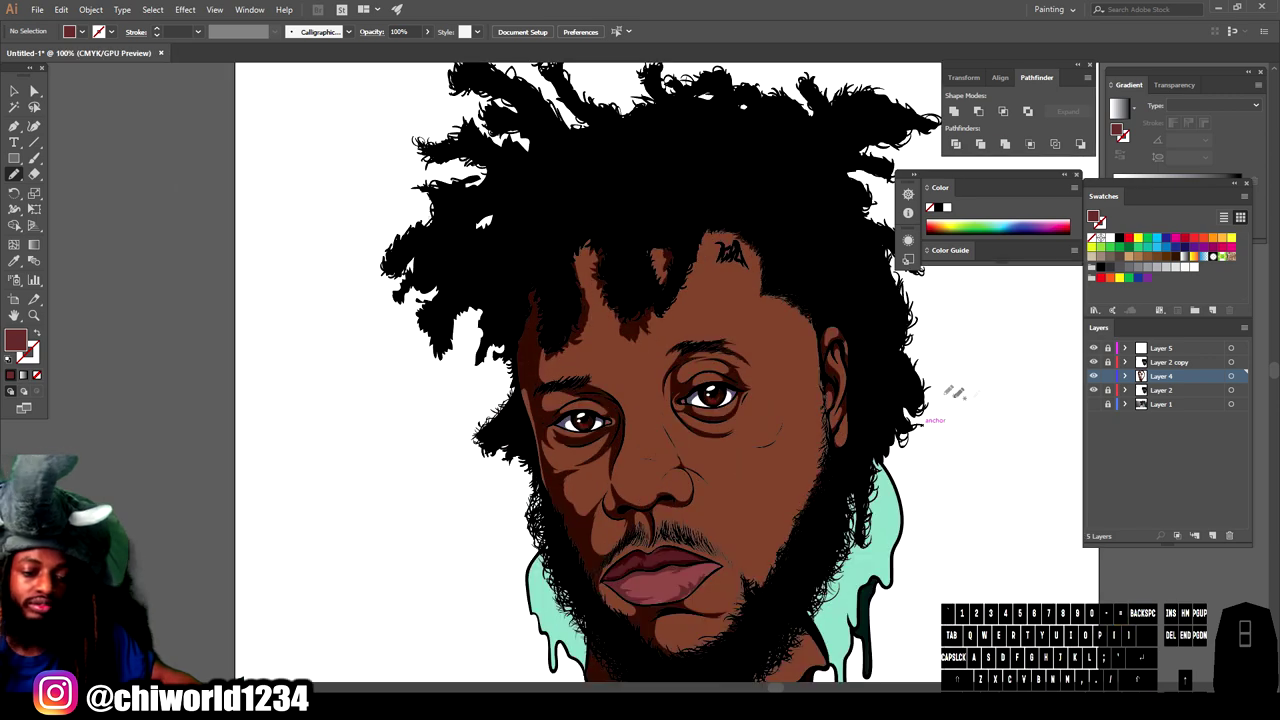
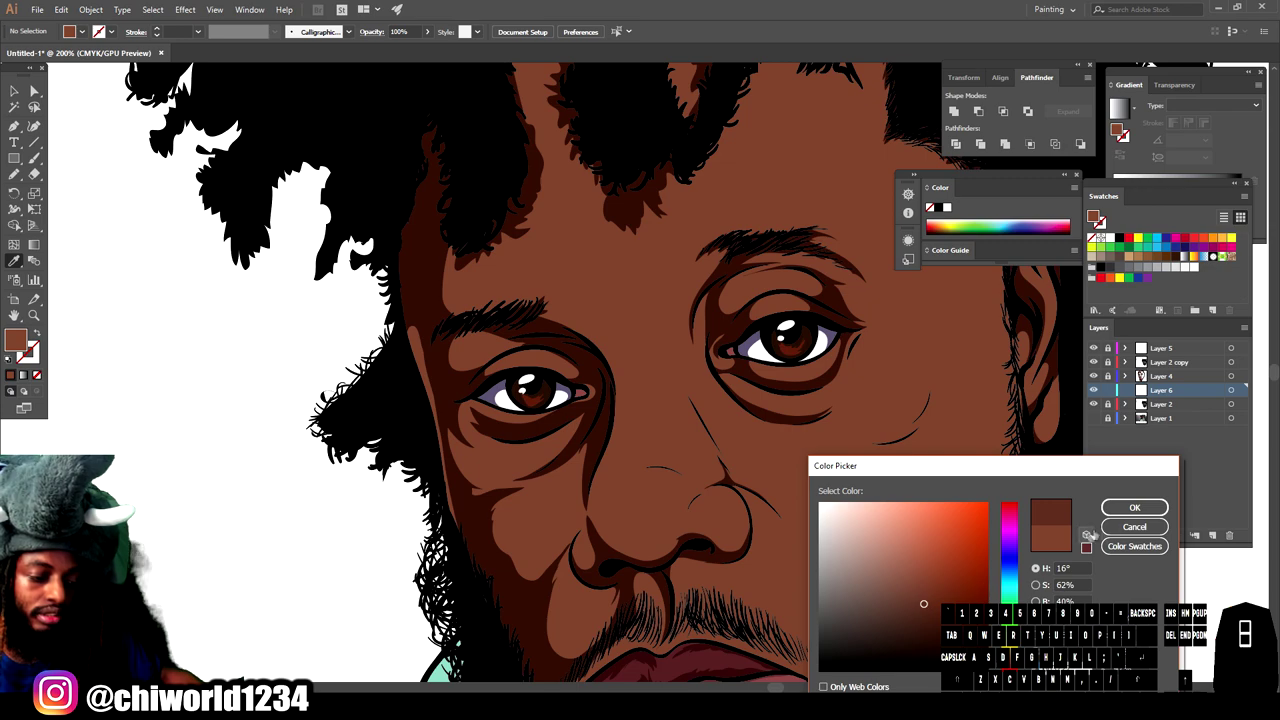
Step: Confirm the deeper reddish-brown paint colour and zoom in close on the nose
{"action": "left_click", "coordinate": [1125, 516]}
{"action": "key", "text": "="}
{"action": "key", "text": "="}
{"action": "scroll", "scroll_direction": "down", "scroll_amount": 3}
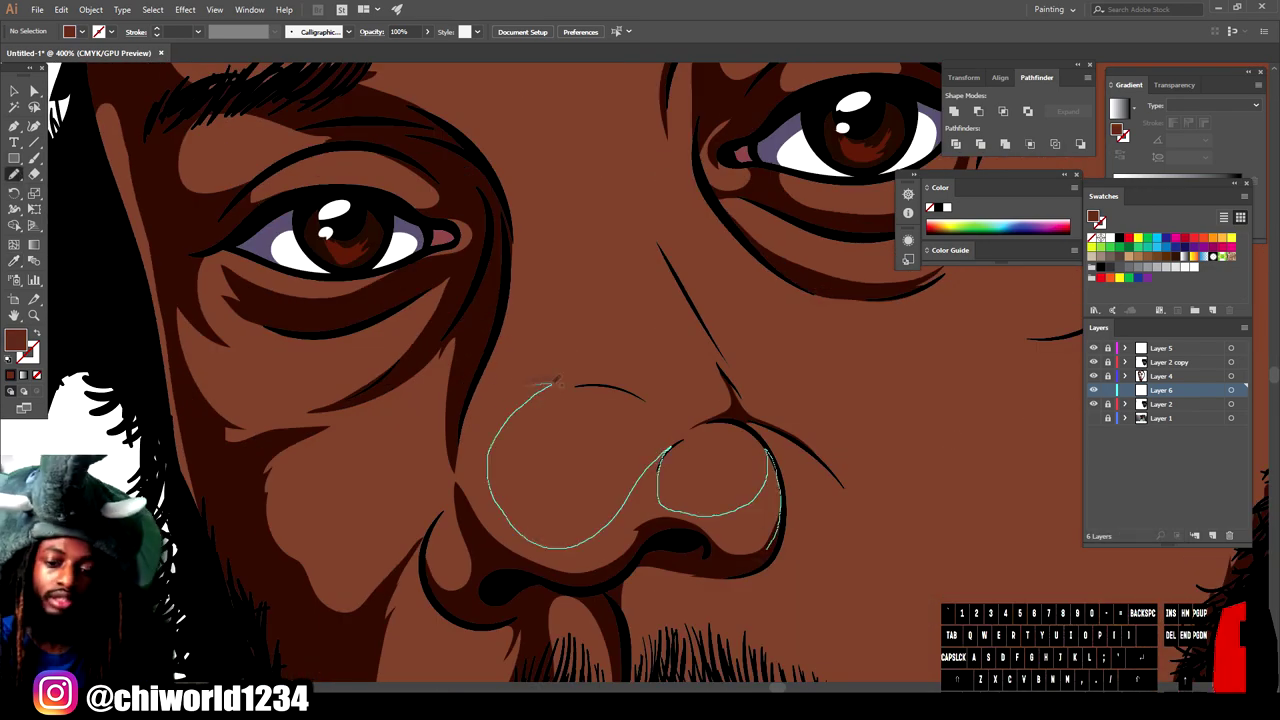
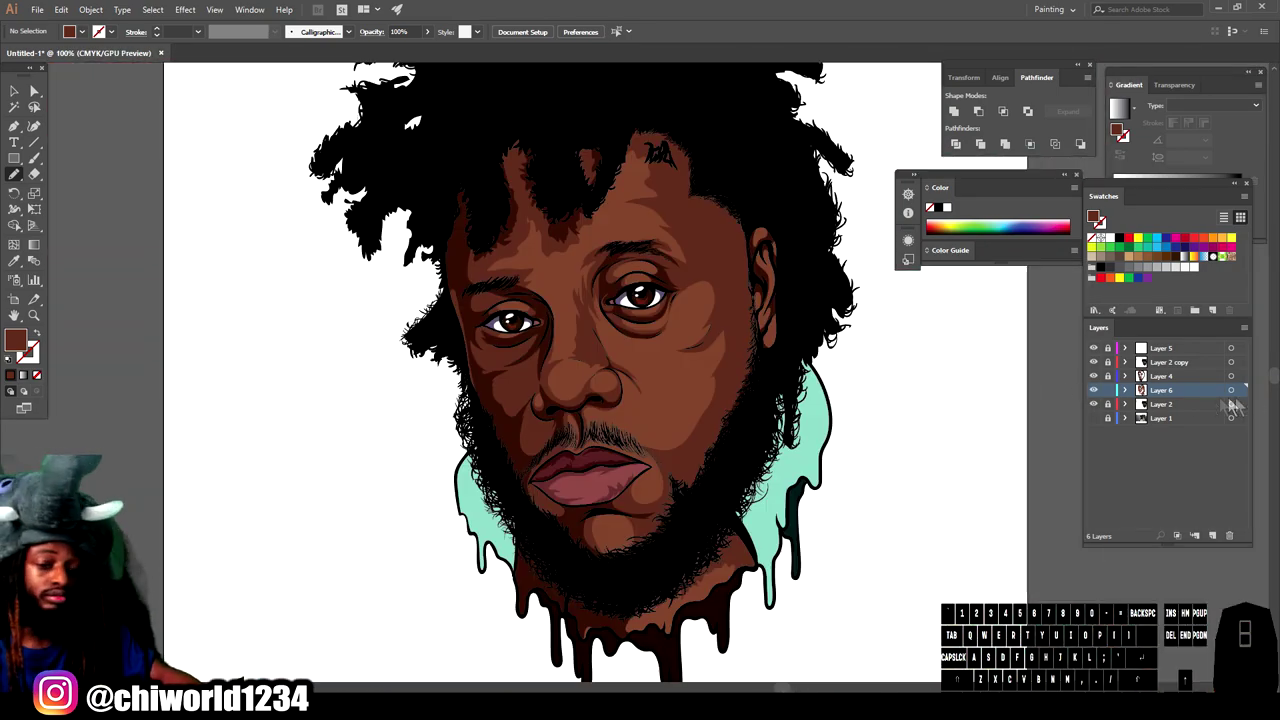
Step: Create Layer 7, move it beneath Layer 6 and zoom in on the face
{"action": "left_click", "coordinate": [21, 270]}
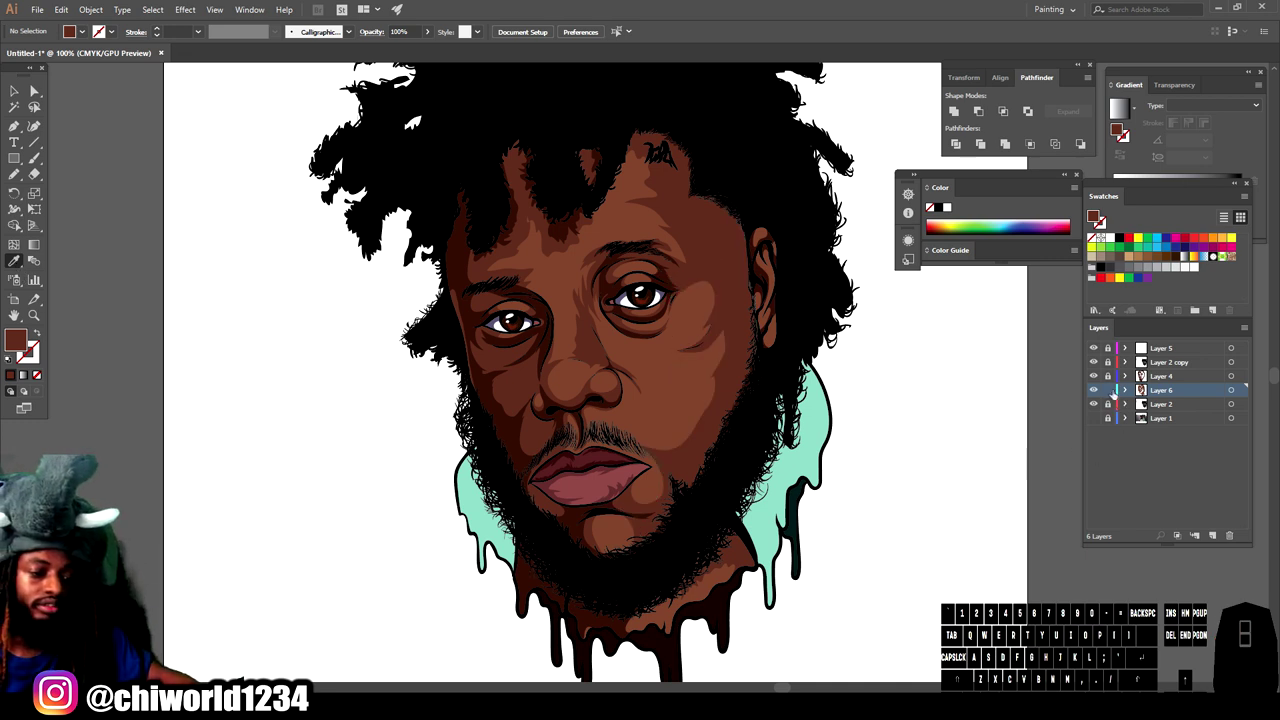
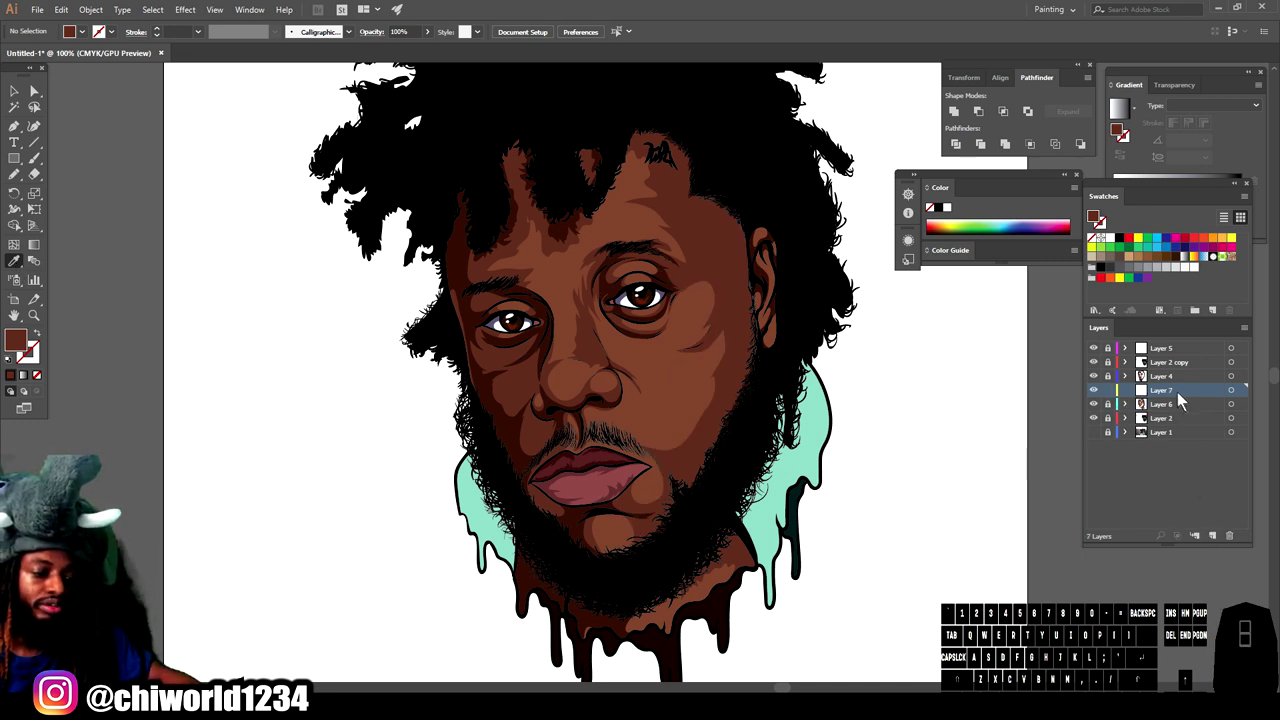
{"action": "left_click_drag", "start_coordinate": [1178, 399], "coordinate": [1179, 420]}
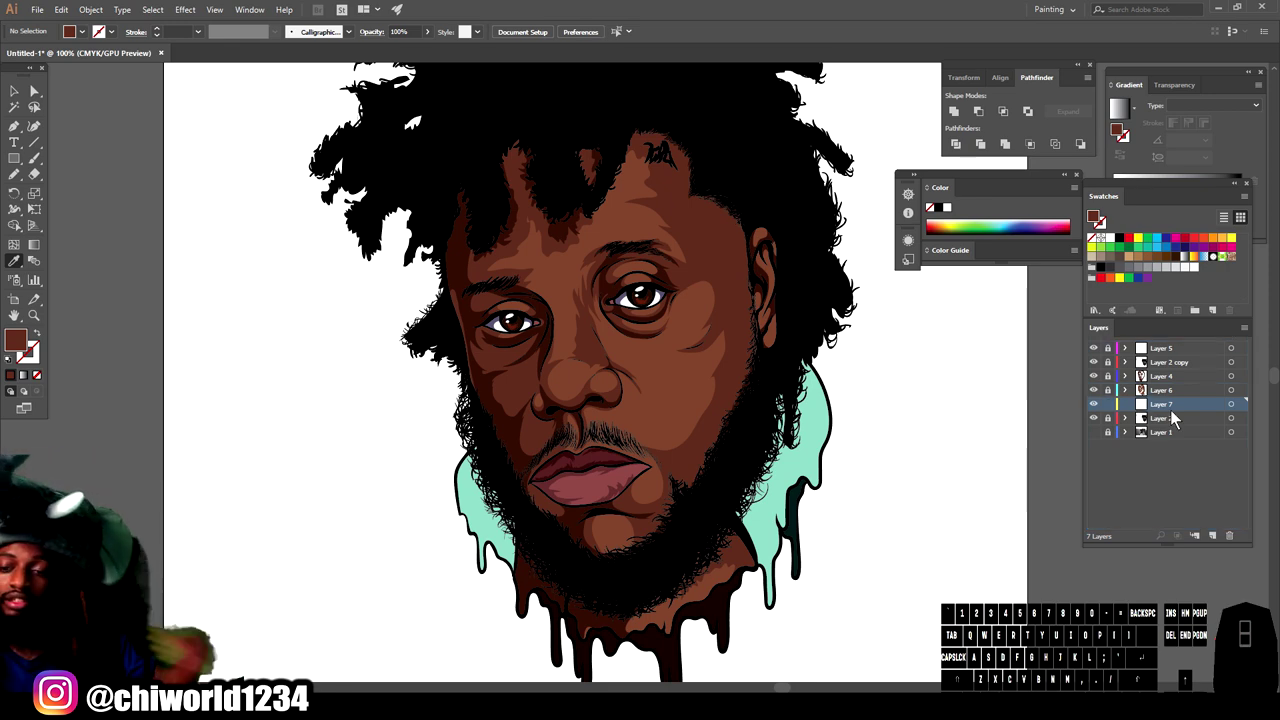
{"action": "key", "text": "="}
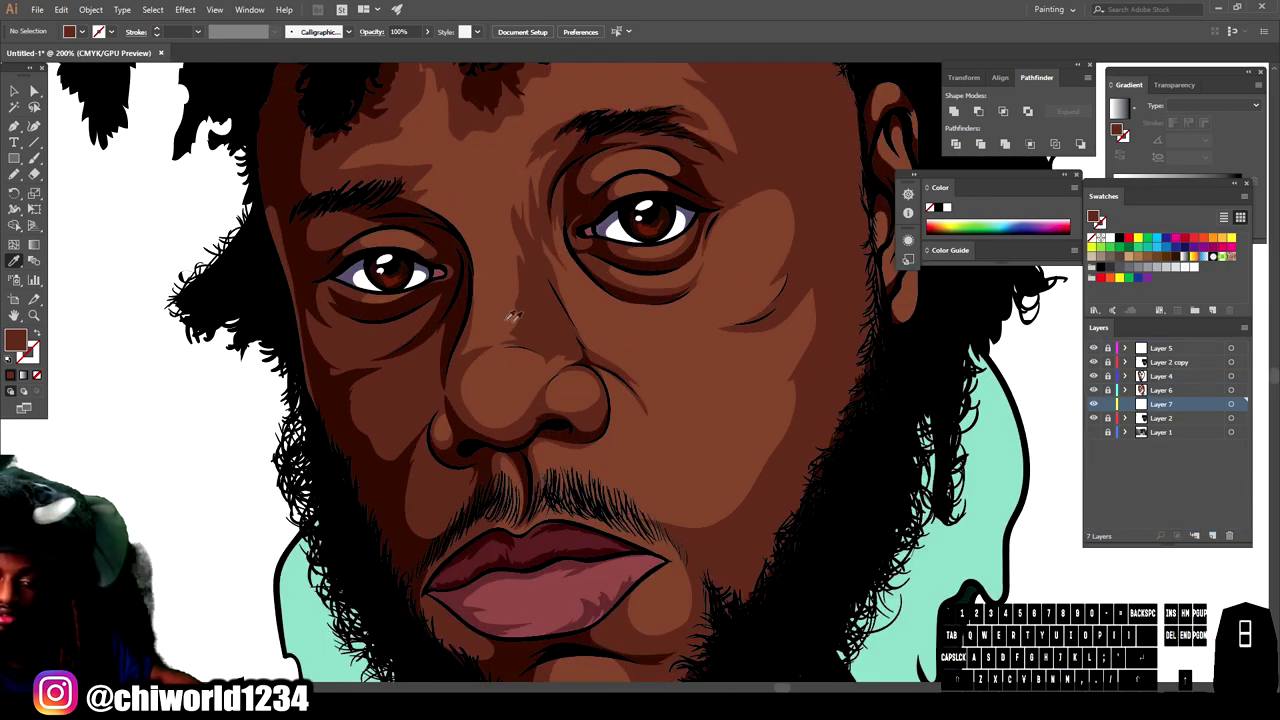
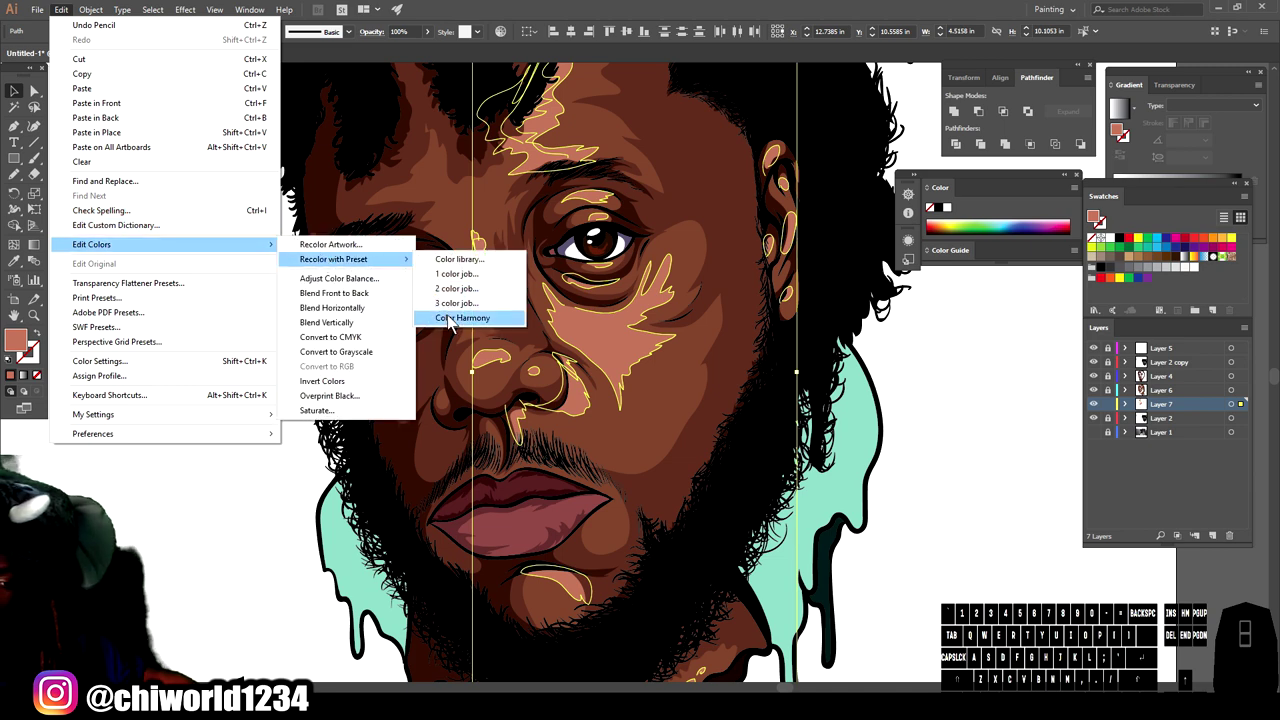
Step: Recolour the Layer 7 highlight shapes to a subtler, lower-brightness darker brown
{"action": "left_click", "coordinate": [449, 320]}
{"action": "left_click", "coordinate": [928, 512]}
{"action": "left_click", "coordinate": [933, 513]}
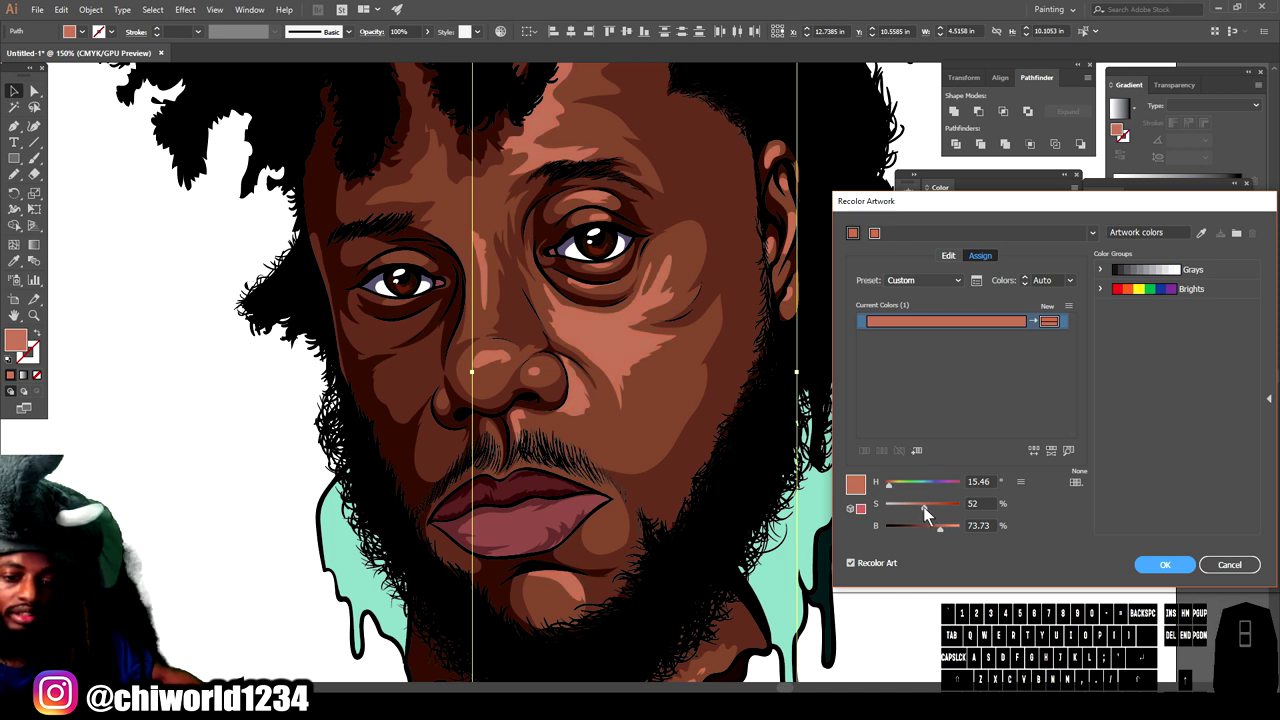
{"action": "left_click", "coordinate": [943, 535]}
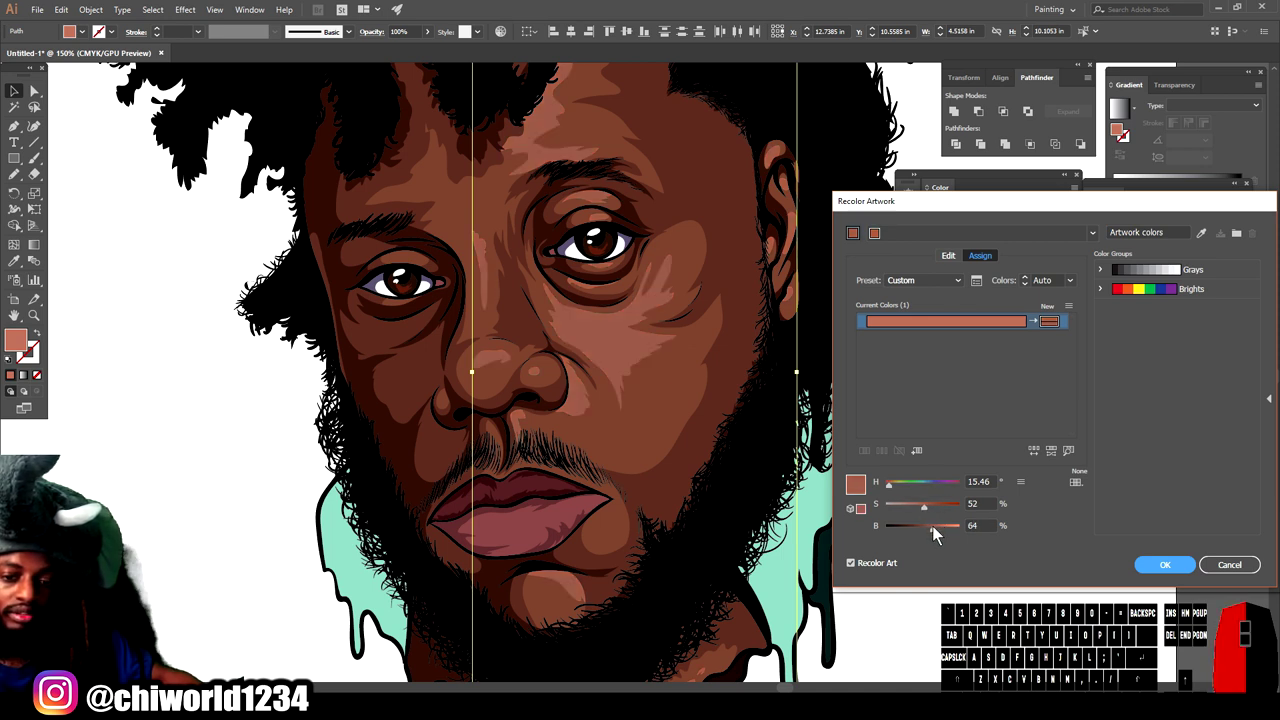
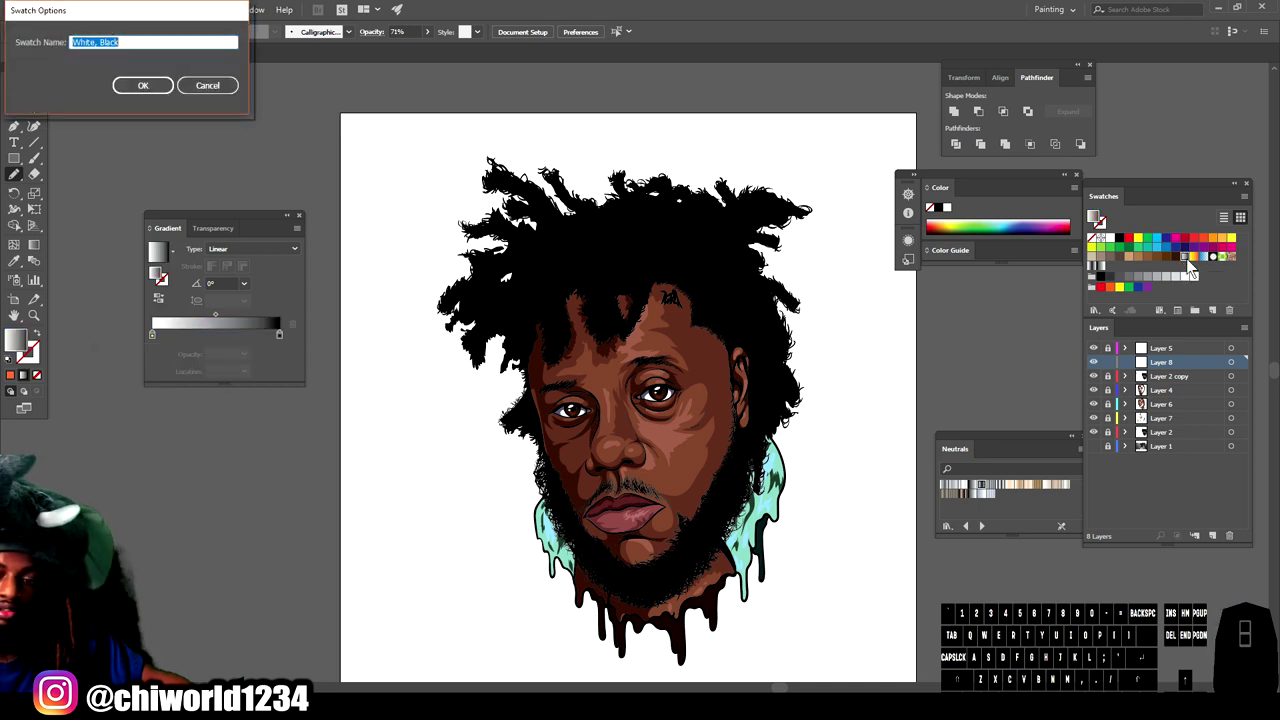
Step: Dismiss Swatch Options and set the middle gradient stop to dark brown, CMYK about 45/52/66/100
{"action": "left_click", "coordinate": [196, 97]}
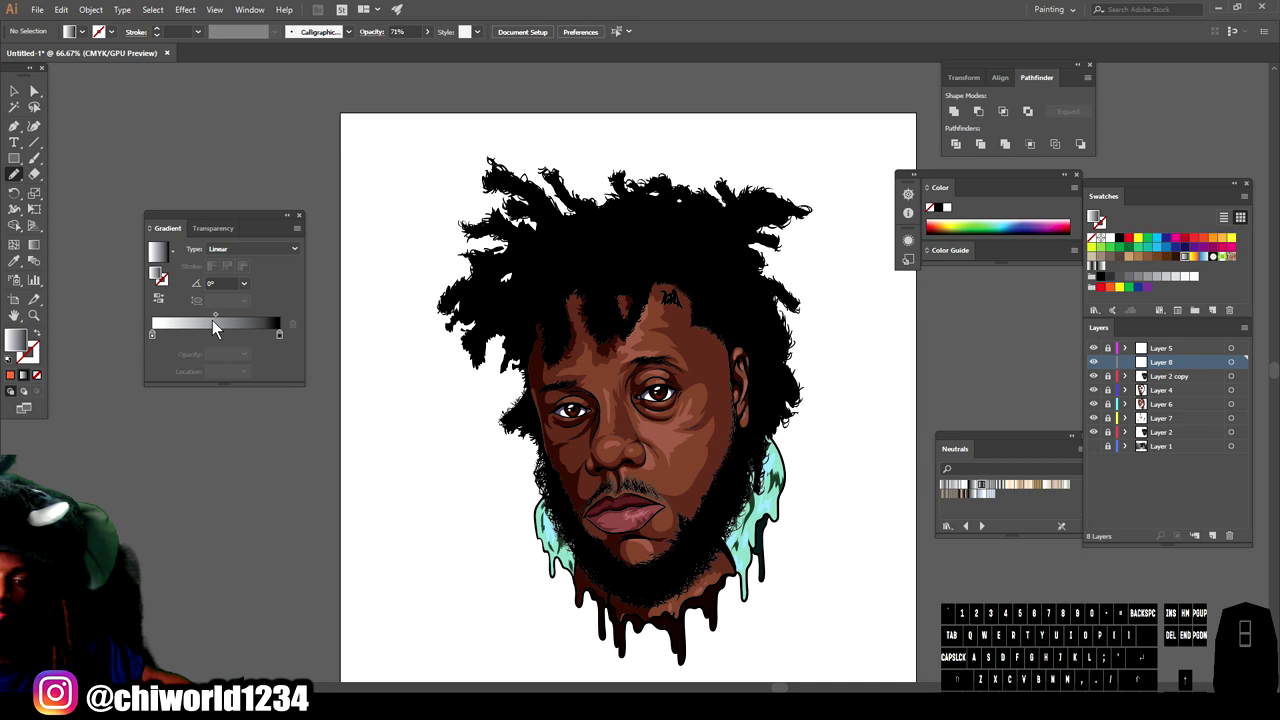
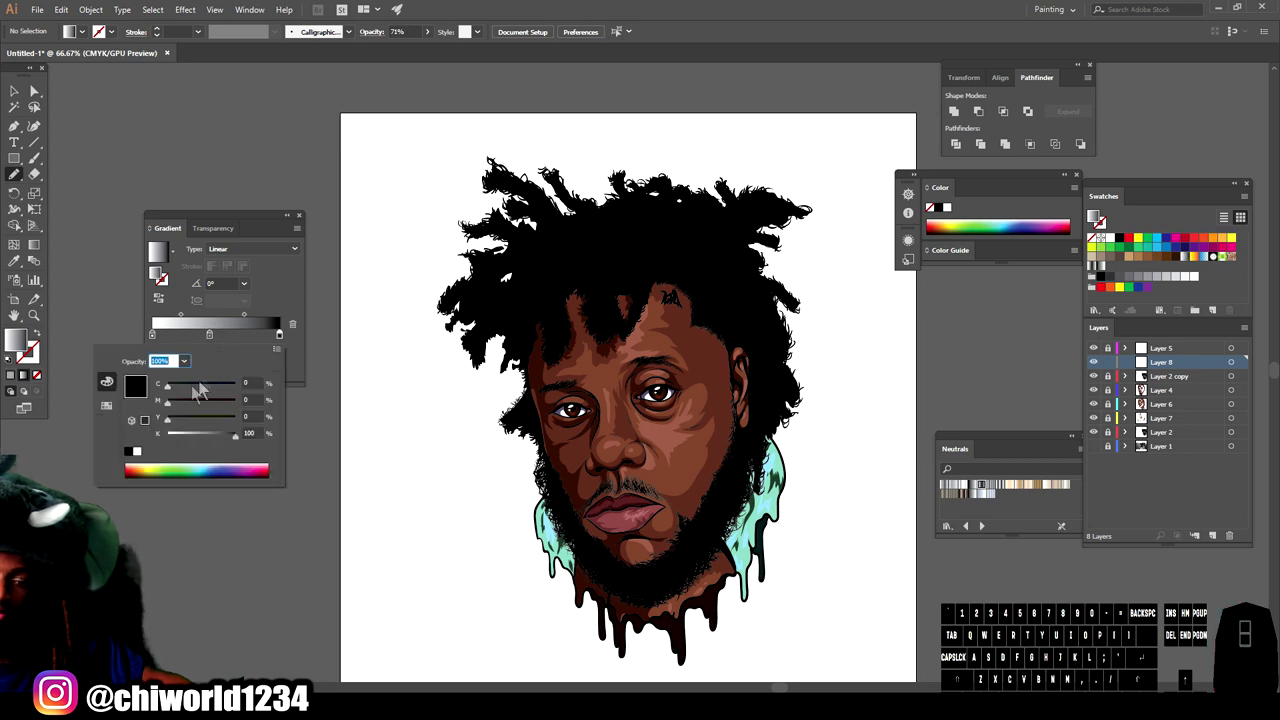
{"action": "left_click", "coordinate": [191, 427]}
{"action": "left_click_drag", "start_coordinate": [188, 409], "coordinate": [156, 343]}
{"action": "left_click", "coordinate": [156, 343]}
{"action": "left_click_drag", "start_coordinate": [186, 439], "coordinate": [200, 423]}
{"action": "left_click", "coordinate": [180, 406]}
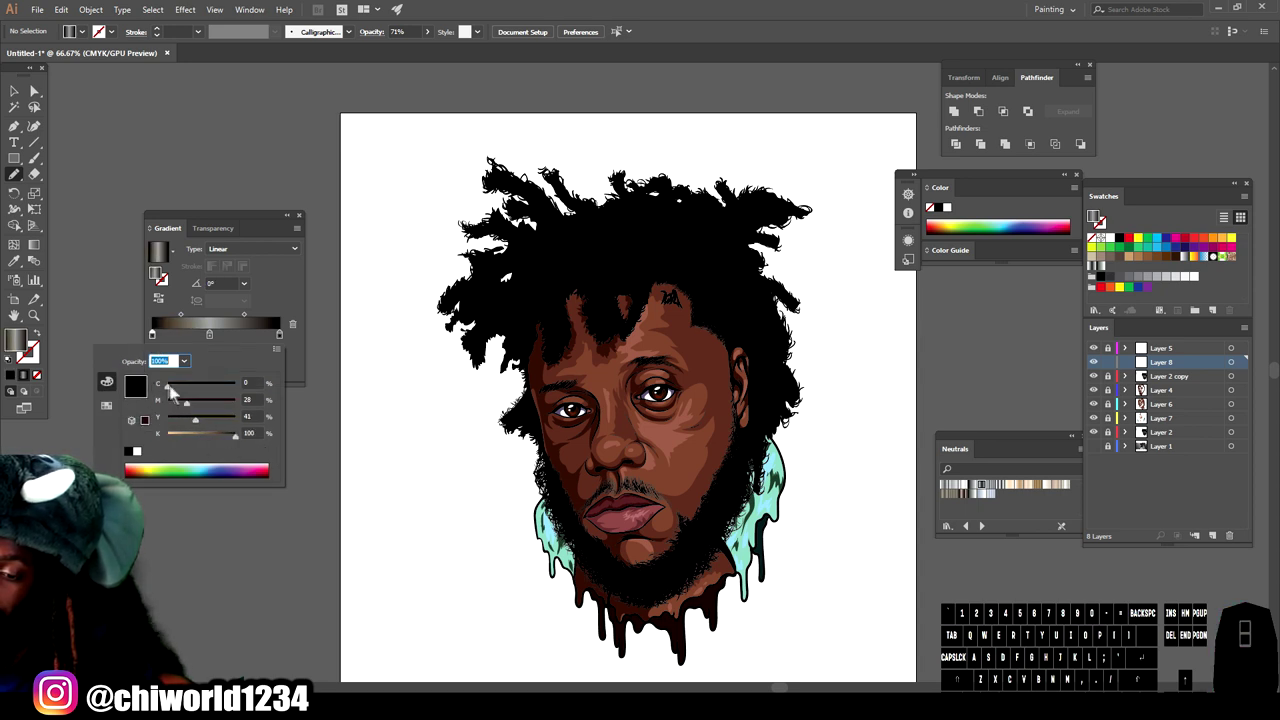
{"action": "left_click_drag", "start_coordinate": [176, 392], "coordinate": [198, 405]}
{"action": "left_click", "coordinate": [195, 408]}
{"action": "left_click", "coordinate": [206, 426]}
{"action": "left_click", "coordinate": [203, 408]}
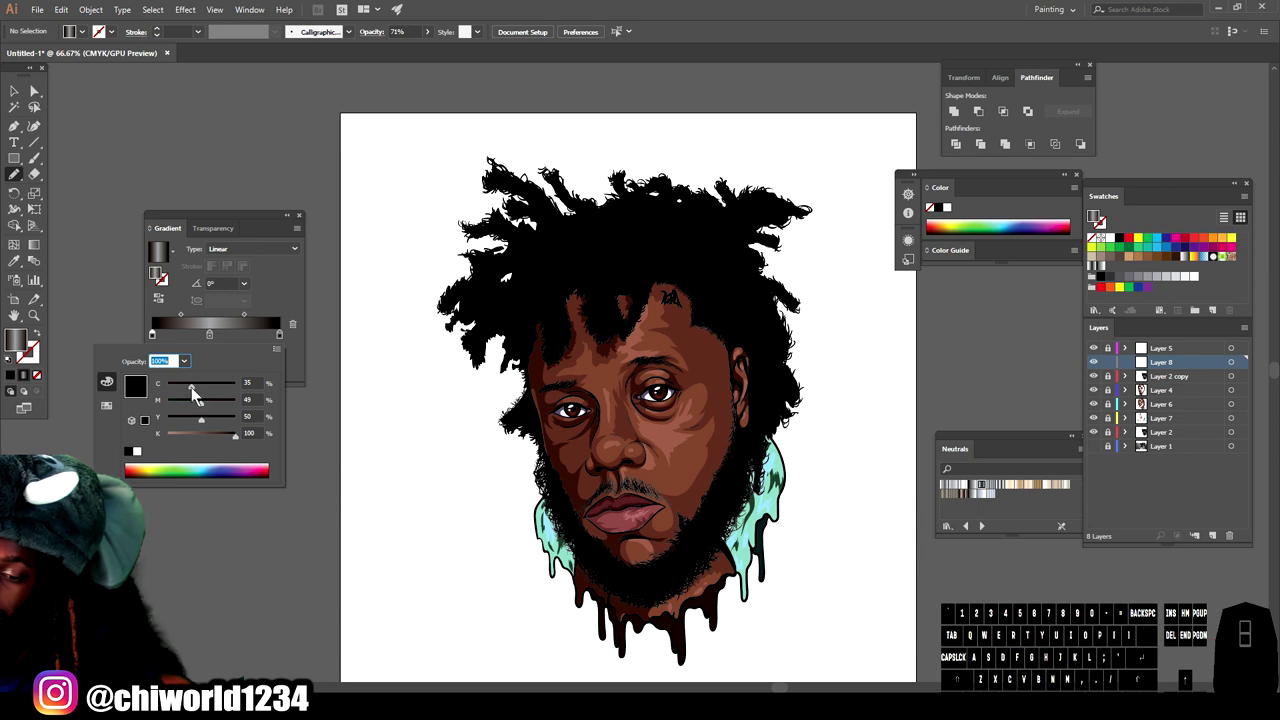
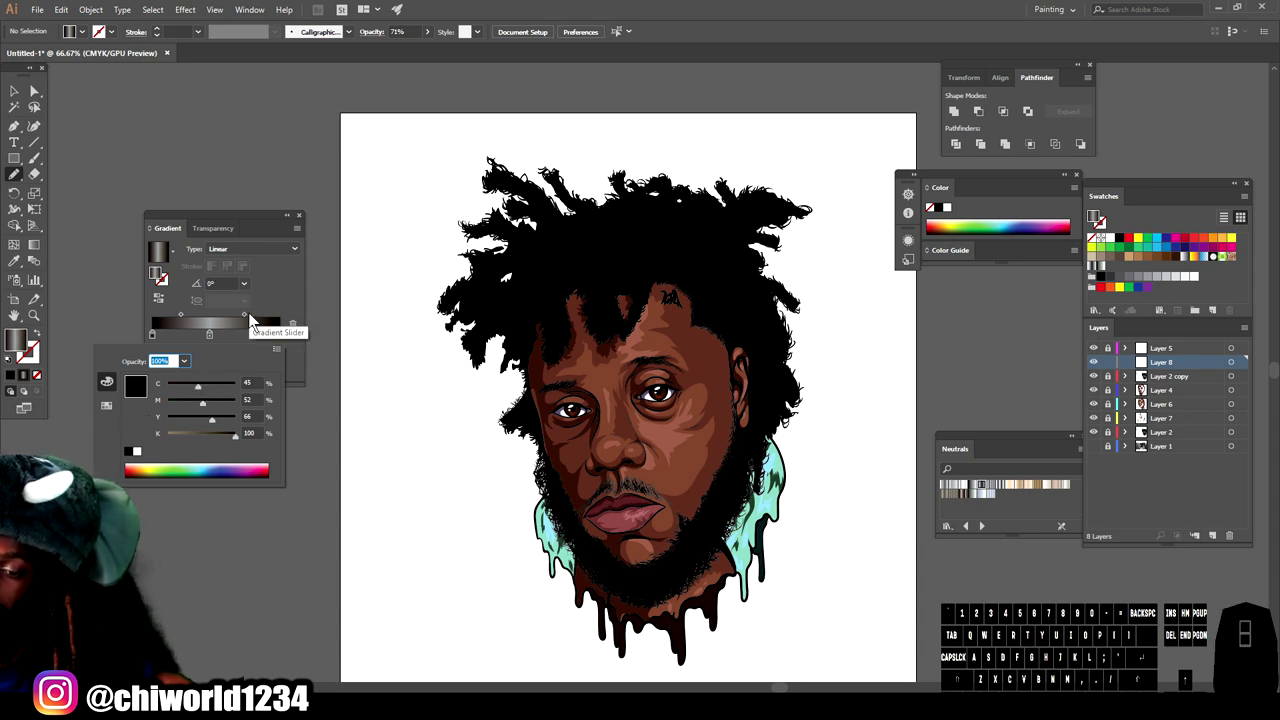
{"action": "left_click", "coordinate": [251, 319]}
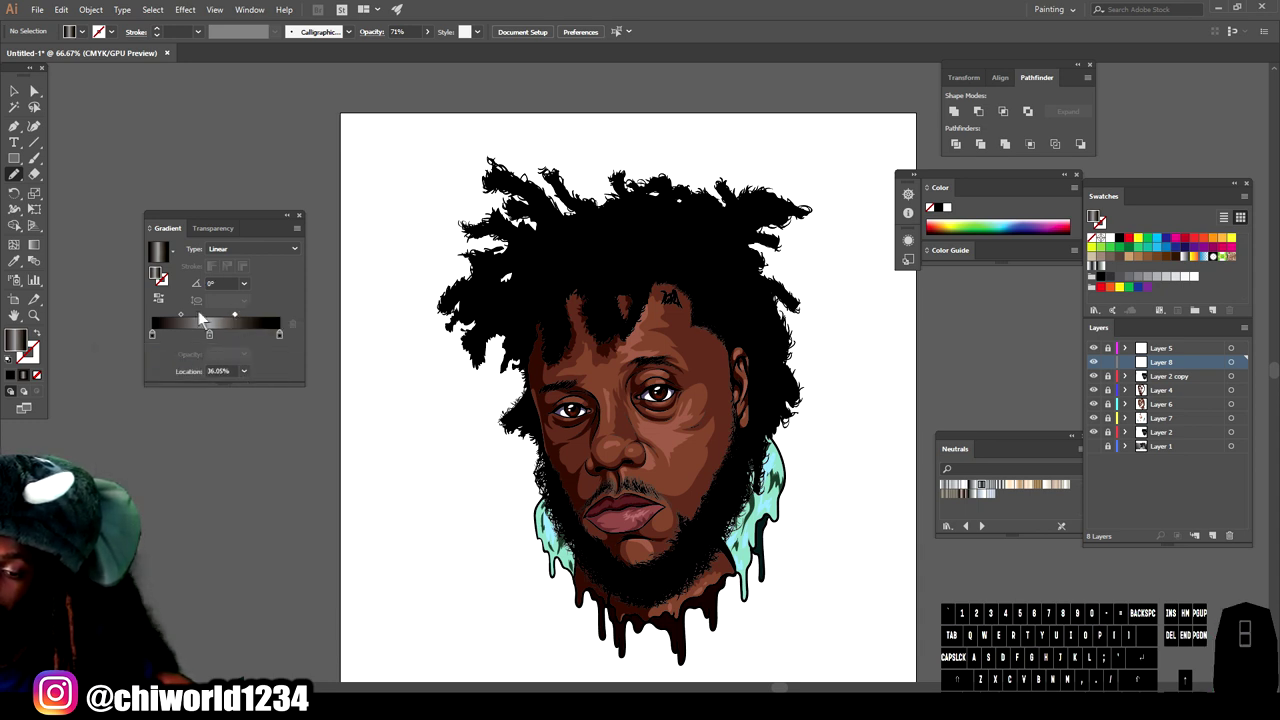
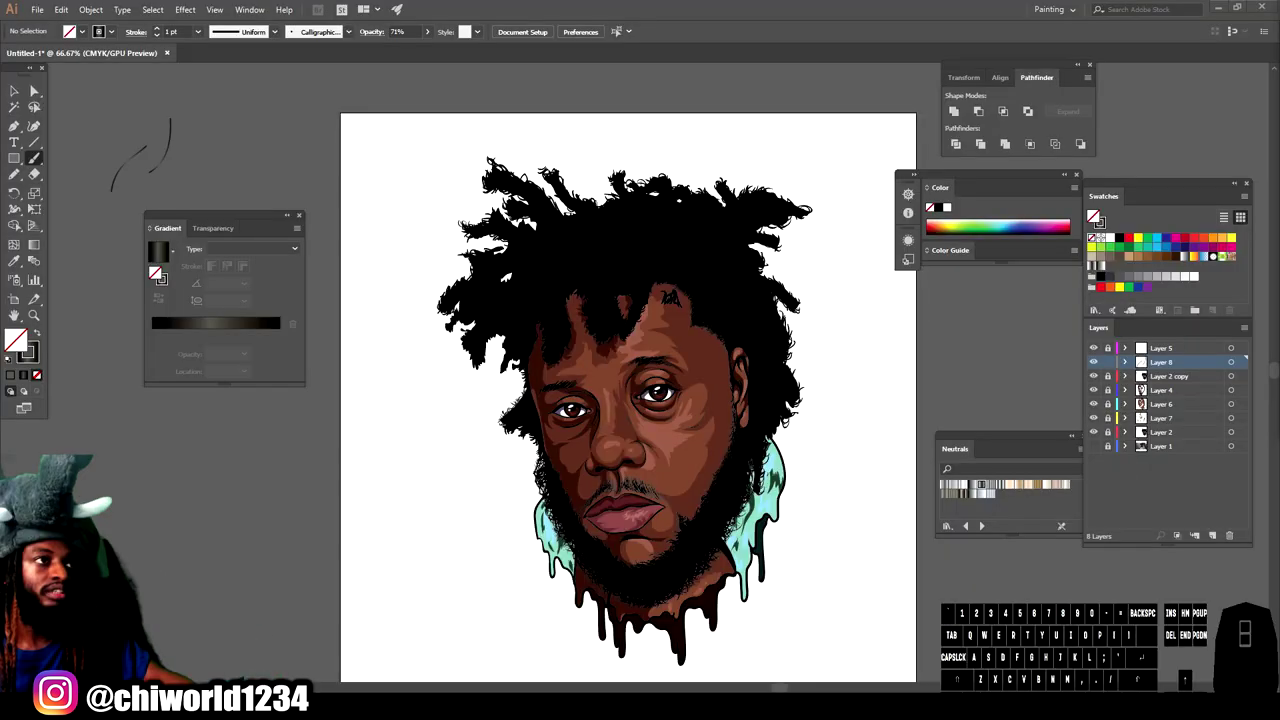
Step: With the Paintbrush and no fill, paint thin strand strokes across the top of the hair
{"action": "left_click", "coordinate": [1094, 214]}
{"action": "left_click", "coordinate": [1094, 214]}
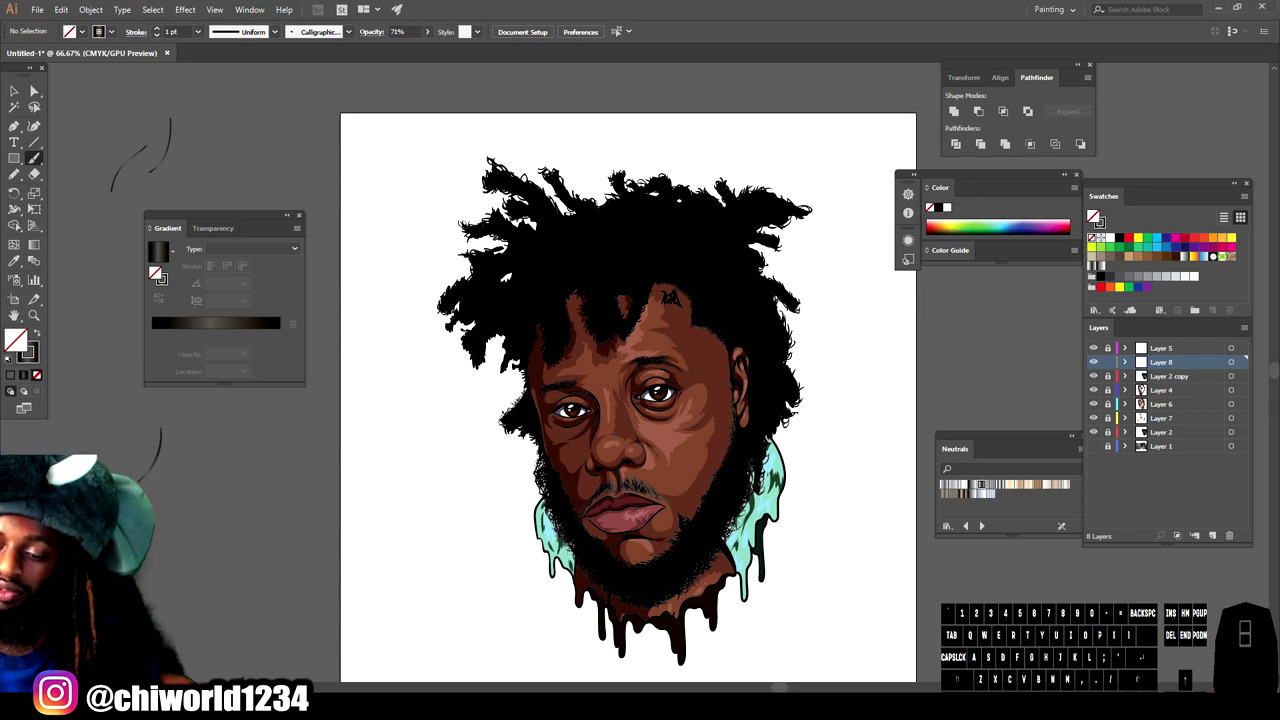
{"action": "left_click", "coordinate": [1094, 214]}
{"action": "key", "text": "-"}
{"action": "key", "text": "="}
{"action": "key", "text": "="}
{"action": "scroll", "scroll_direction": "up", "scroll_amount": 3}
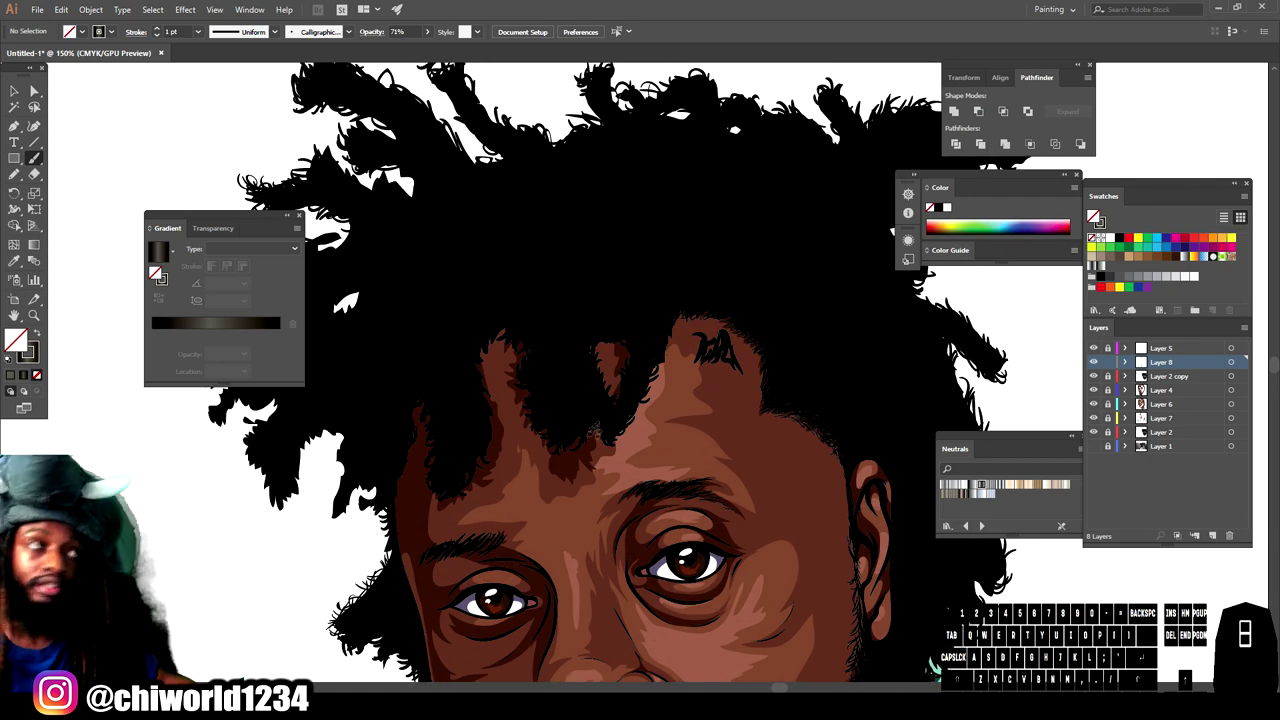
{"action": "left_click", "coordinate": [1094, 214]}
{"action": "left_click", "coordinate": [1094, 214]}
{"action": "left_click", "coordinate": [1094, 214]}
{"action": "left_click", "coordinate": [1094, 214]}
{"action": "left_click", "coordinate": [1094, 214]}
{"action": "left_click", "coordinate": [1094, 214]}
{"action": "double_click", "coordinate": [1094, 214]}
{"action": "left_click", "coordinate": [1094, 214]}
{"action": "double_click", "coordinate": [1094, 214]}
{"action": "left_click", "coordinate": [1094, 214]}
{"action": "left_click", "coordinate": [1094, 214]}
{"action": "double_click", "coordinate": [1094, 214]}
{"action": "left_click", "coordinate": [1094, 214]}
{"action": "key", "text": "-"}
{"action": "key", "text": "="}
Step: Paint fine strand lines down the individual dreadlocks on Layer 8
{"action": "left_click", "coordinate": [1094, 214]}
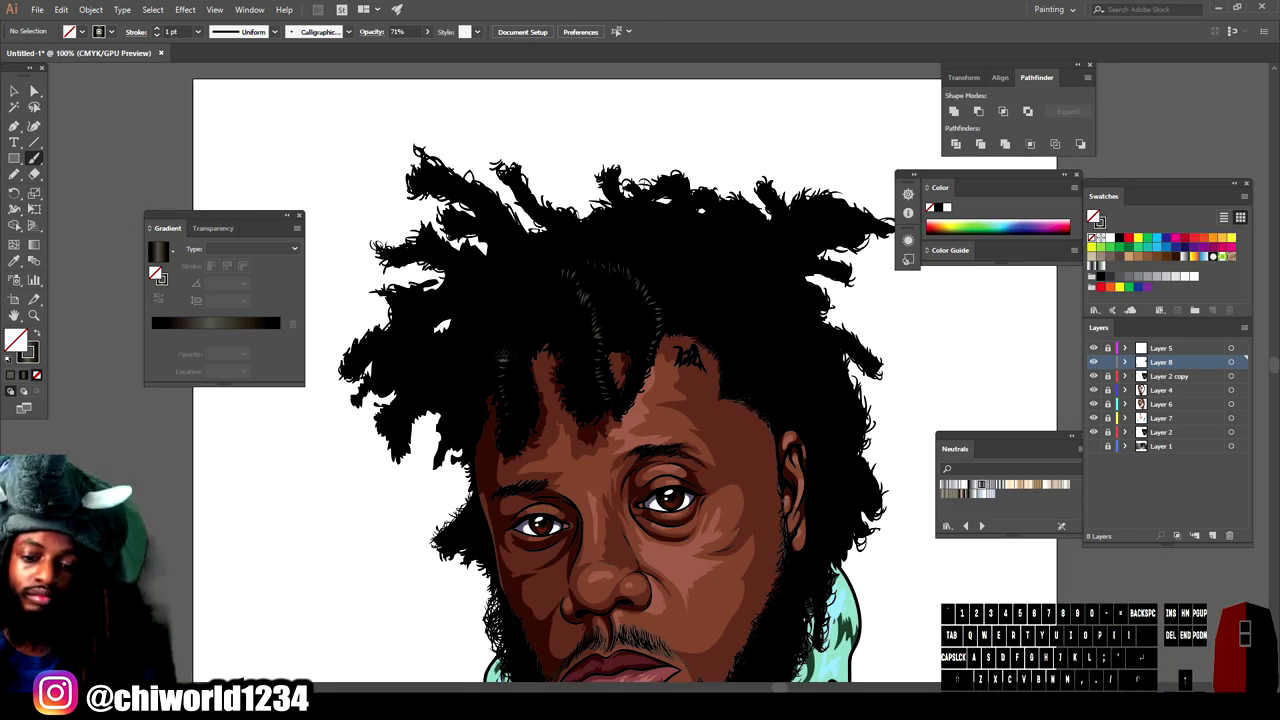
{"action": "left_click", "coordinate": [1094, 214]}
{"action": "left_click", "coordinate": [1094, 214]}
{"action": "double_click", "coordinate": [1094, 214]}
{"action": "double_click", "coordinate": [1094, 214]}
{"action": "left_click", "coordinate": [1094, 214]}
{"action": "left_click", "coordinate": [1094, 214]}
{"action": "left_click", "coordinate": [1094, 214]}
{"action": "left_click", "coordinate": [1094, 214]}
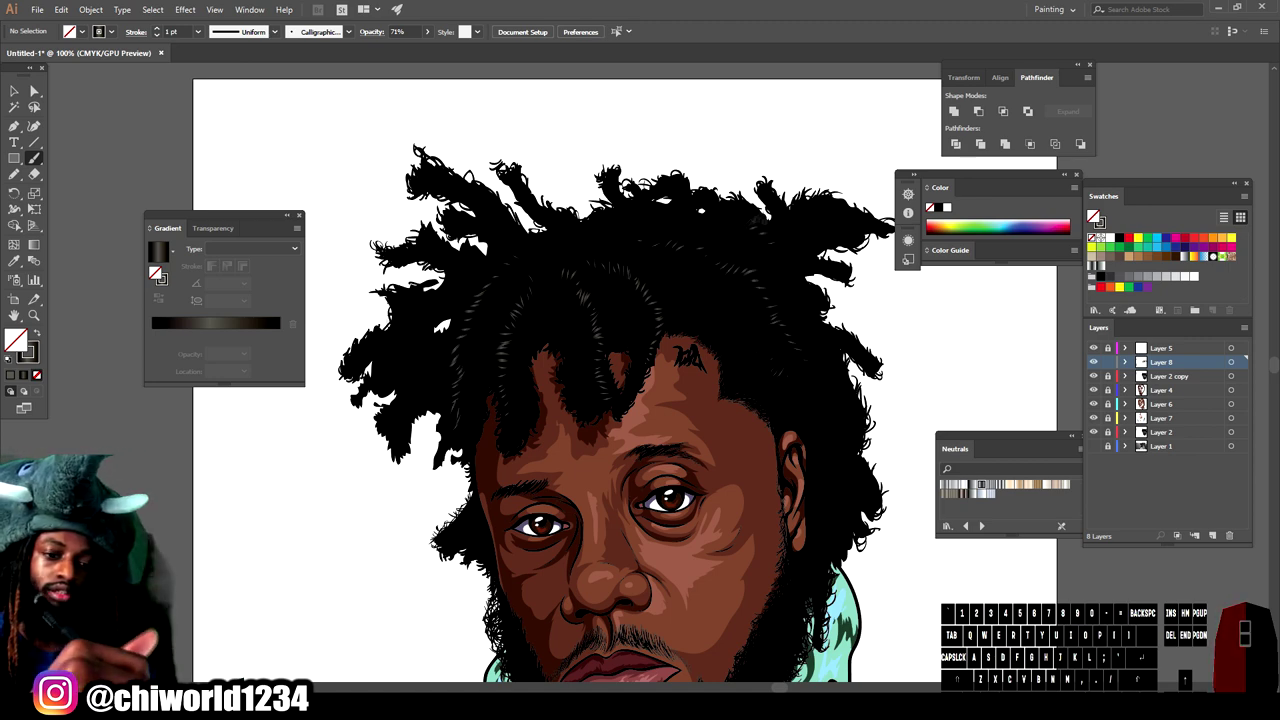
{"action": "left_click", "coordinate": [1094, 214]}
{"action": "key", "text": "-"}
{"action": "key", "text": "="}
{"action": "middle_click", "coordinate": [1094, 214]}
{"action": "scroll", "scroll_direction": "down", "scroll_amount": 3}
{"action": "key", "text": "="}
{"action": "middle_click", "coordinate": [1094, 214]}
{"action": "left_click", "coordinate": [1094, 214]}
{"action": "left_click", "coordinate": [1094, 214]}
{"action": "left_click", "coordinate": [1094, 214]}
{"action": "double_click", "coordinate": [1094, 214]}
{"action": "left_click", "coordinate": [1094, 214]}
{"action": "left_click", "coordinate": [1094, 214]}
{"action": "left_click", "coordinate": [1094, 214]}
{"action": "double_click", "coordinate": [1094, 214]}
{"action": "left_click", "coordinate": [1094, 214]}
{"action": "double_click", "coordinate": [1094, 214]}
{"action": "double_click", "coordinate": [1094, 214]}
{"action": "key", "text": "-"}
{"action": "key", "text": "="}
{"action": "scroll", "scroll_direction": "up", "scroll_amount": 3}
{"action": "scroll", "scroll_direction": "down", "scroll_amount": 3}
{"action": "key", "text": "-"}
{"action": "left_click", "coordinate": [1094, 214]}
{"action": "left_click", "coordinate": [1094, 214]}
{"action": "double_click", "coordinate": [1094, 214]}
{"action": "left_click", "coordinate": [1094, 214]}
{"action": "left_click", "coordinate": [1094, 214]}
{"action": "left_click", "coordinate": [1094, 214]}
{"action": "double_click", "coordinate": [1094, 214]}
{"action": "left_click", "coordinate": [1094, 214]}
{"action": "key", "text": "z"}
{"action": "left_click", "coordinate": [1094, 214]}
{"action": "left_click", "coordinate": [1094, 214]}
{"action": "left_click", "coordinate": [1094, 214]}
{"action": "double_click", "coordinate": [1094, 214]}
{"action": "left_click", "coordinate": [1094, 214]}
{"action": "left_click", "coordinate": [1094, 214]}
{"action": "double_click", "coordinate": [1094, 214]}
{"action": "left_click", "coordinate": [1094, 214]}
Step: Add the remaining glossy strand streaks to the dreadlocks and return to the whole-portrait view
{"action": "key", "text": "ctrl+-"}
{"action": "scroll", "scroll_direction": "up", "scroll_amount": 3}
{"action": "key", "text": "ctrl+="}
{"action": "left_click", "coordinate": [1094, 214]}
{"action": "double_click", "coordinate": [1094, 214]}
{"action": "left_click", "coordinate": [1094, 214]}
{"action": "left_click", "coordinate": [1094, 214]}
{"action": "left_click", "coordinate": [1094, 214]}
{"action": "double_click", "coordinate": [1094, 214]}
{"action": "left_click", "coordinate": [1094, 214]}
{"action": "double_click", "coordinate": [1094, 214]}
{"action": "left_click", "coordinate": [1094, 214]}
{"action": "double_click", "coordinate": [1094, 214]}
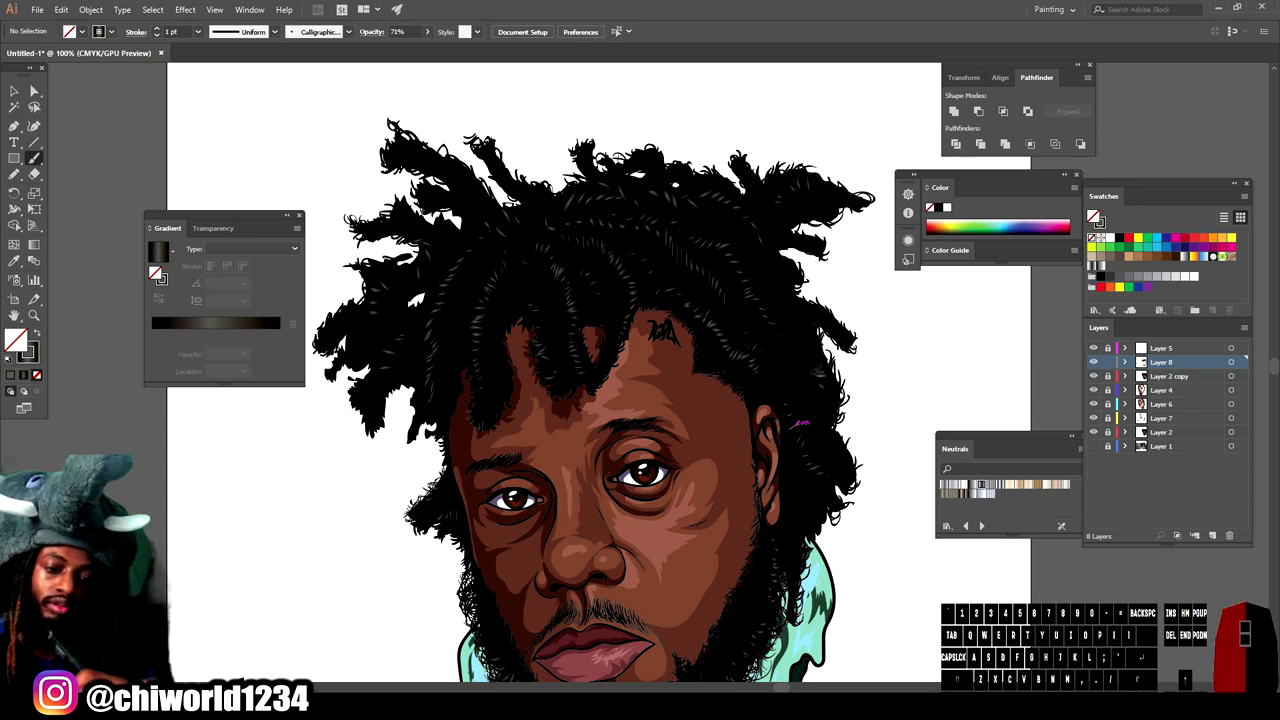
{"action": "left_click", "coordinate": [1094, 214]}
{"action": "key", "text": "-"}
{"action": "key", "text": "="}
{"action": "scroll", "scroll_direction": "down", "scroll_amount": 3}
{"action": "left_click", "coordinate": [1094, 214]}
{"action": "left_click", "coordinate": [1094, 214]}
{"action": "left_click", "coordinate": [1094, 214]}
{"action": "left_click", "coordinate": [1094, 214]}
{"action": "left_click", "coordinate": [1094, 214]}
{"action": "double_click", "coordinate": [1094, 214]}
{"action": "left_click", "coordinate": [1094, 214]}
{"action": "left_click", "coordinate": [1094, 214]}
{"action": "double_click", "coordinate": [1094, 214]}
{"action": "left_click", "coordinate": [1094, 214]}
{"action": "double_click", "coordinate": [1094, 214]}
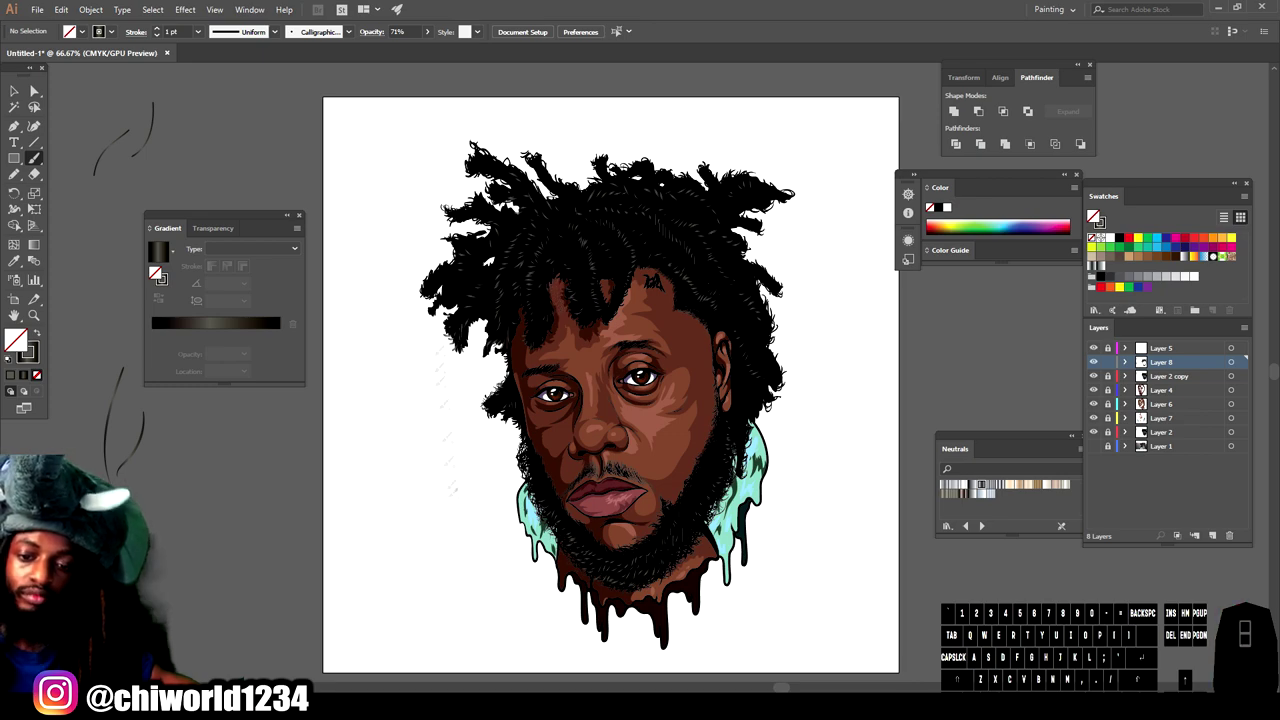
{"action": "key", "text": "="}
{"action": "scroll", "scroll_direction": "up", "scroll_amount": 3}
{"action": "left_click", "coordinate": [1094, 214]}
{"action": "left_click", "coordinate": [1094, 214]}
{"action": "double_click", "coordinate": [1094, 214]}
{"action": "left_click", "coordinate": [1094, 214]}
{"action": "left_click", "coordinate": [1094, 214]}
{"action": "scroll", "scroll_direction": "up", "scroll_amount": 3}
{"action": "left_click", "coordinate": [1094, 214]}
{"action": "left_click", "coordinate": [1094, 214]}
{"action": "left_click", "coordinate": [1094, 214]}
{"action": "left_click", "coordinate": [1094, 214]}
{"action": "left_click", "coordinate": [1094, 214]}
{"action": "left_click", "coordinate": [1094, 214]}
{"action": "double_click", "coordinate": [1094, 214]}
{"action": "double_click", "coordinate": [1094, 214]}
{"action": "key", "text": "-"}
{"action": "scroll", "scroll_direction": "down", "scroll_amount": 3}
{"action": "key", "text": "="}
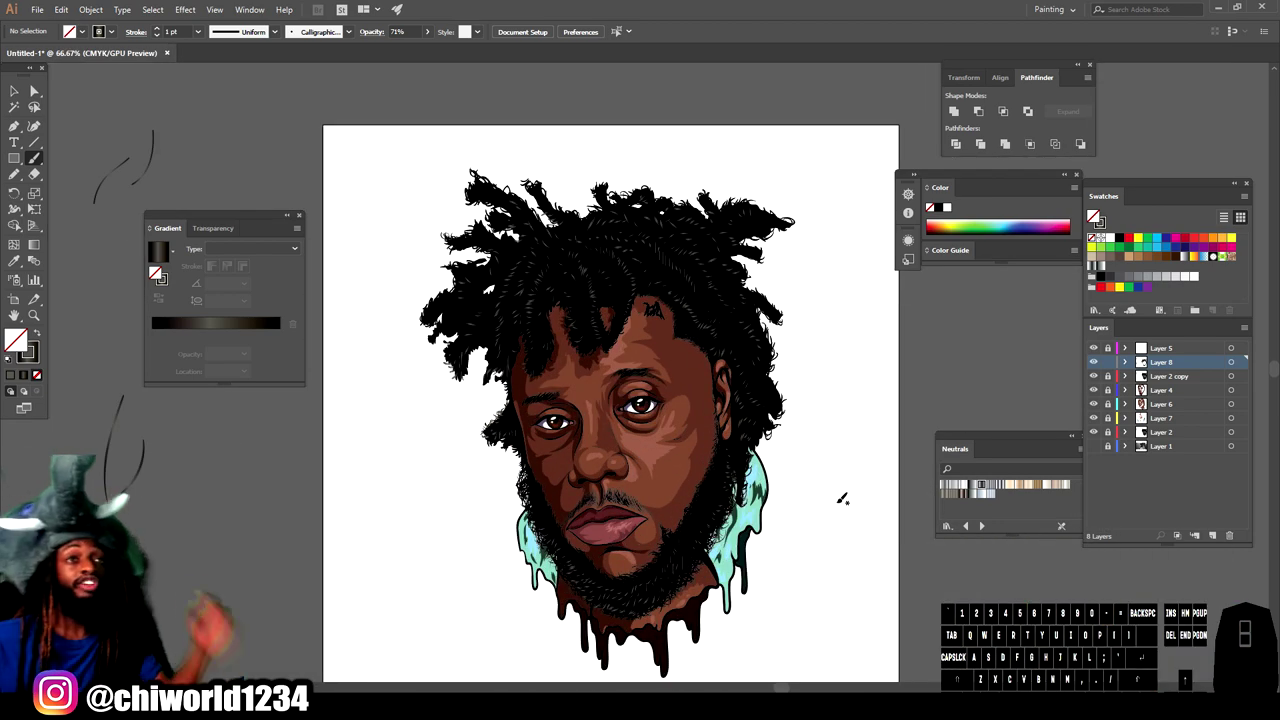